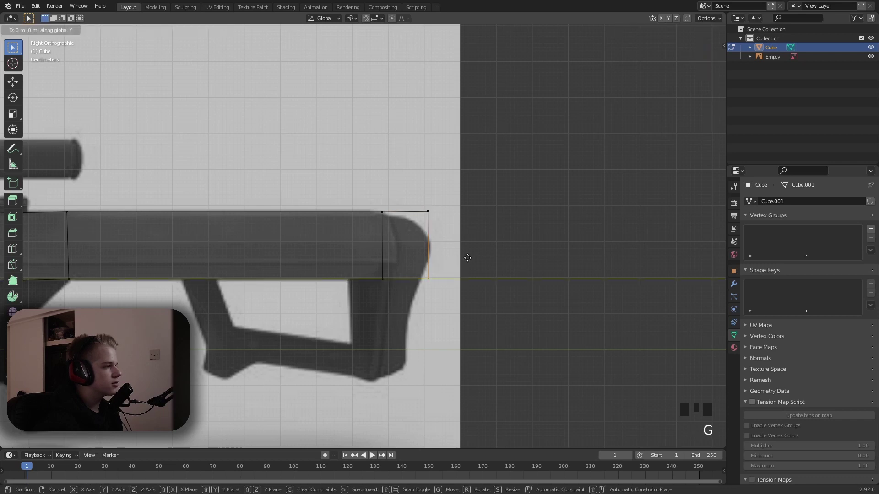
Extrude the rear of the body down into the angled stock and narrow its end face to the reference.
click(494, 209)
middle_click(463, 220)
key(e)
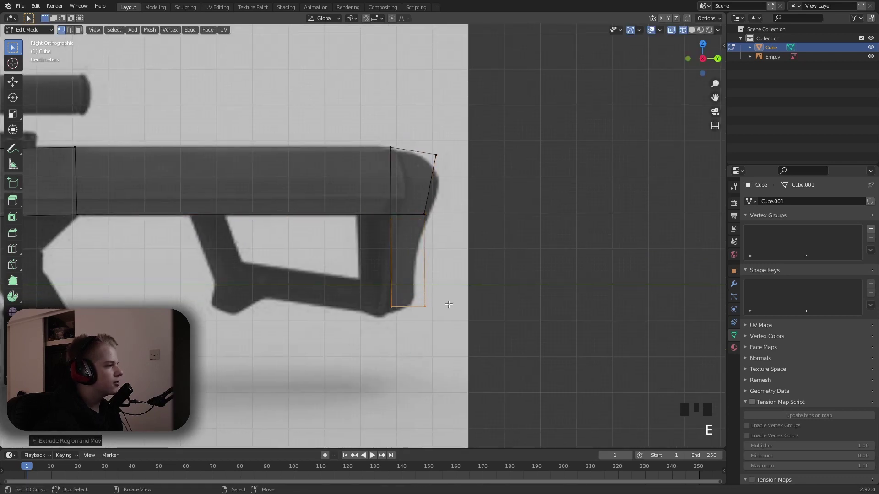
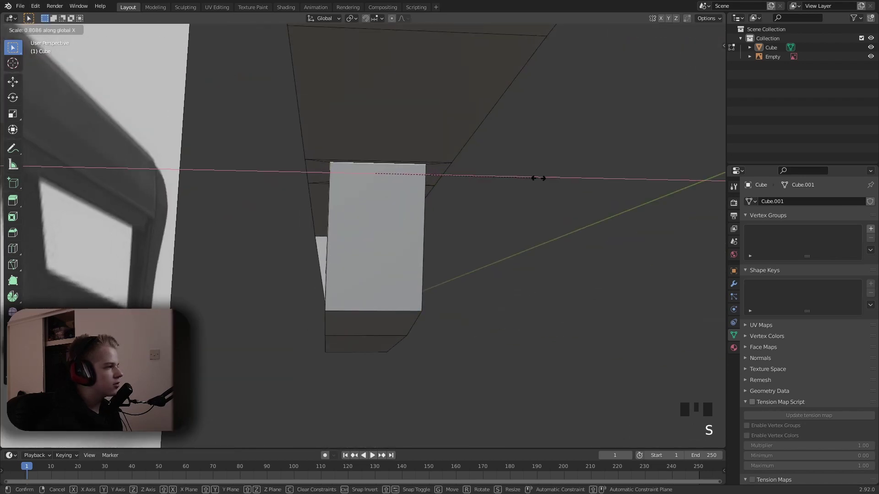
drag(484, 212, 444, 216)
scroll(down, 3)
key(alt+a)
drag(414, 229, 354, 242)
Leave Edit Mode and orbit around the finished stock loop to check it against the reference.
key(Tab)
drag(407, 221, 329, 234)
scroll(down, 3)
key(alt+a)
drag(335, 230, 350, 219)
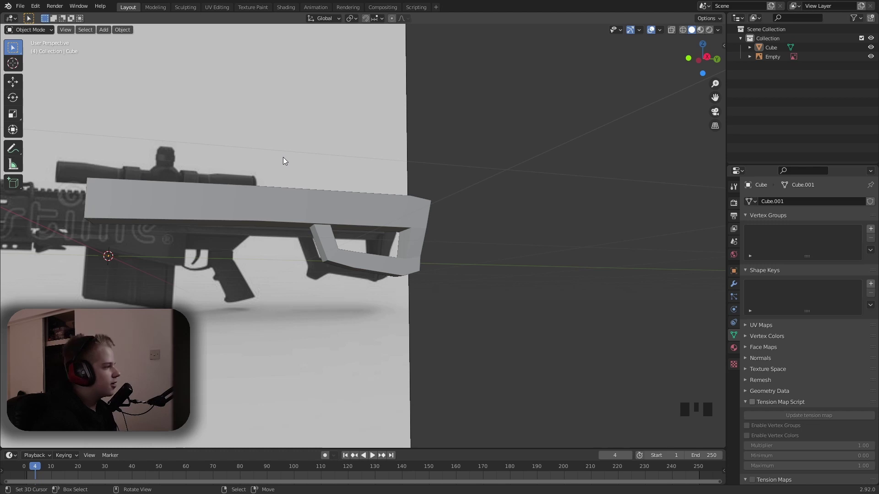
Inspect the stock up close, then re-enter Edit Mode on the body with face selection ready for the grip.
scroll(down, 3)
scroll(up, 3)
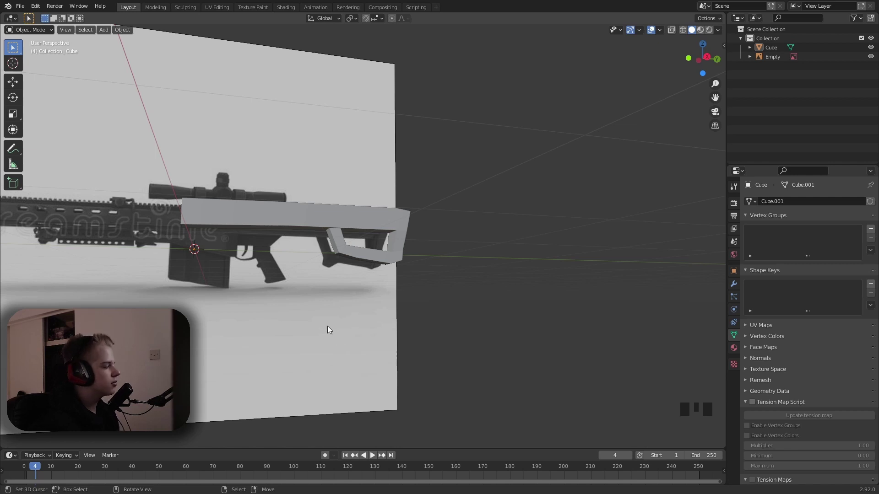
drag(327, 326, 442, 272)
scroll(up, 3)
right_click(423, 254)
right_click(412, 250)
key(Tab)
key(3)
key(2)
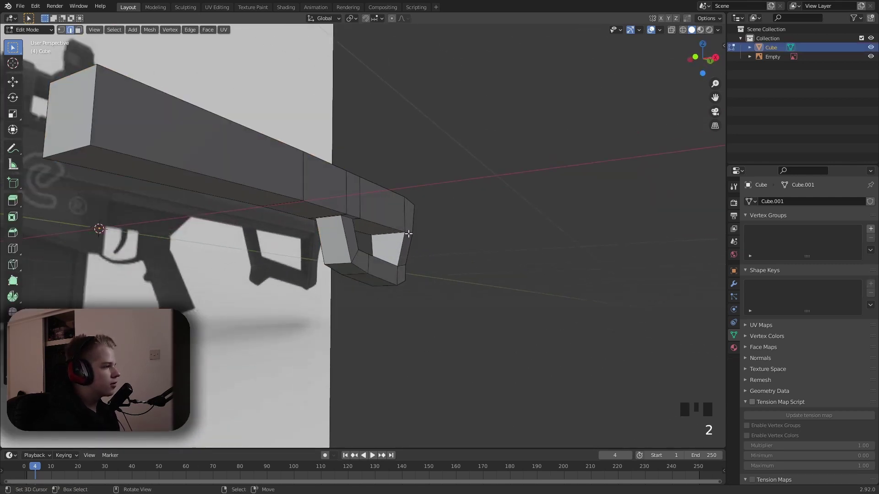
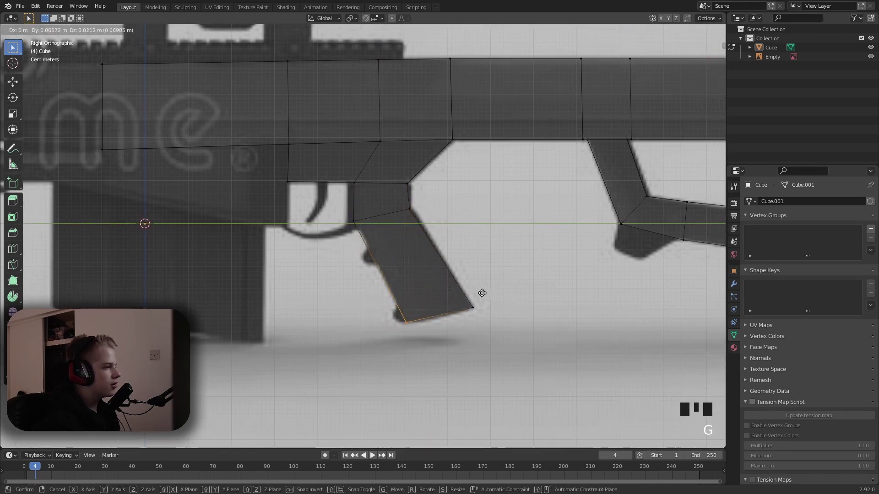
Extrude the pistol grip downward and tilt it to the reference grip angle, then check it from the side.
key(z)
key(ctrl+r)
click(360, 271)
key(z)
key(g)
click(363, 279)
key(g)
key(z)
key(Tab)
scroll(down, 3)
drag(365, 271, 405, 274)
scroll(up, 3)
Nudge the grip faces into place along the reference and review the result in Object Mode.
key(Tab)
key(z)
click(450, 333)
key(g)
key(z)
key(Tab)
scroll(down, 3)
drag(334, 290, 360, 297)
scroll(up, 3)
scroll(down, 3)
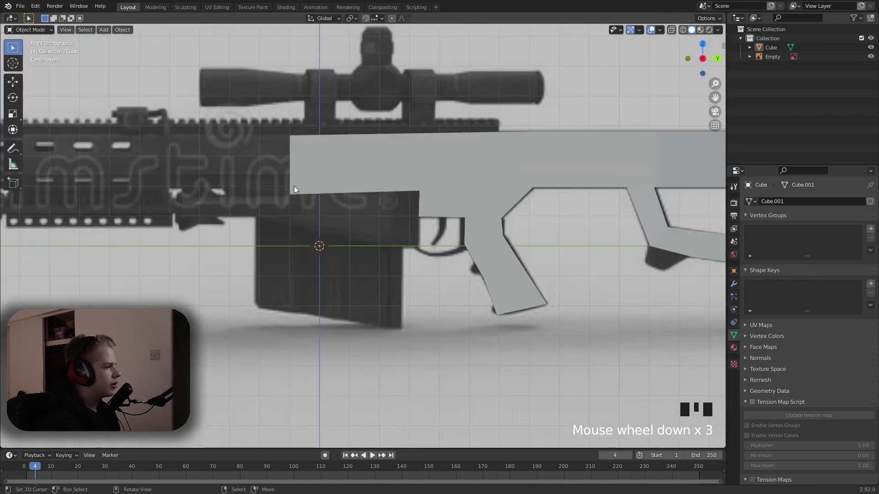
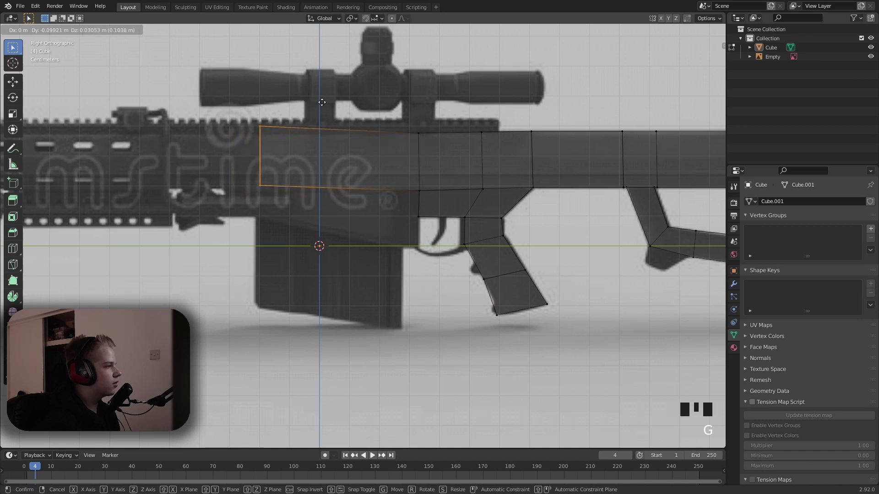
Extrude the body's front face forward over the magazine area and add loop cuts across the new section.
click(246, 206)
drag(234, 200, 256, 187)
key(e)
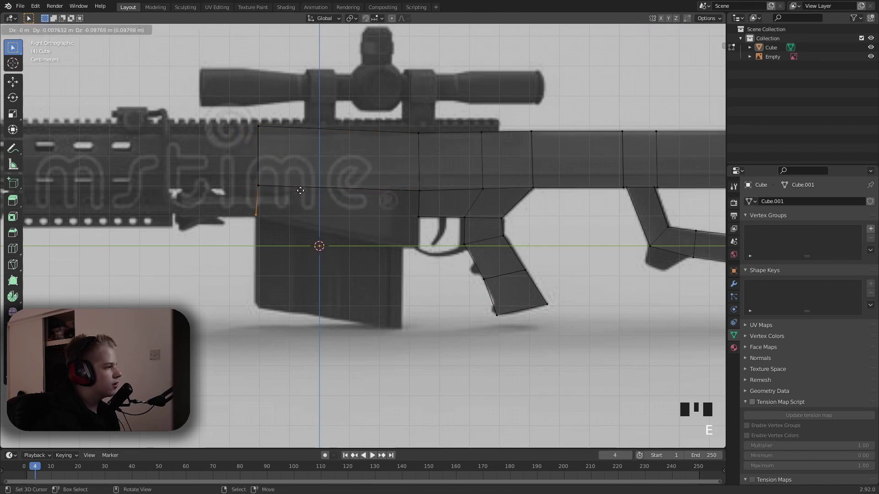
key(z)
drag(428, 198, 407, 194)
key(2)
drag(400, 169, 375, 171)
key(3)
Dissolve stray edges on the forward section, fill and undo as needed, and start insetting its lower front face.
right_click(371, 194)
key(x)
key(1)
right_click(361, 167)
key(2)
right_click(342, 164)
key(f)
drag(342, 192, 386, 205)
key(ctrl+z)
key(3)
right_click(402, 220)
key(x)
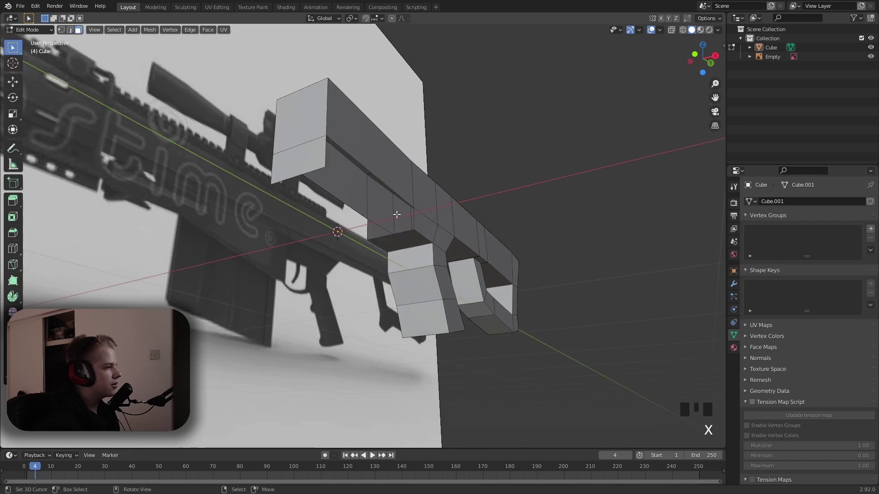
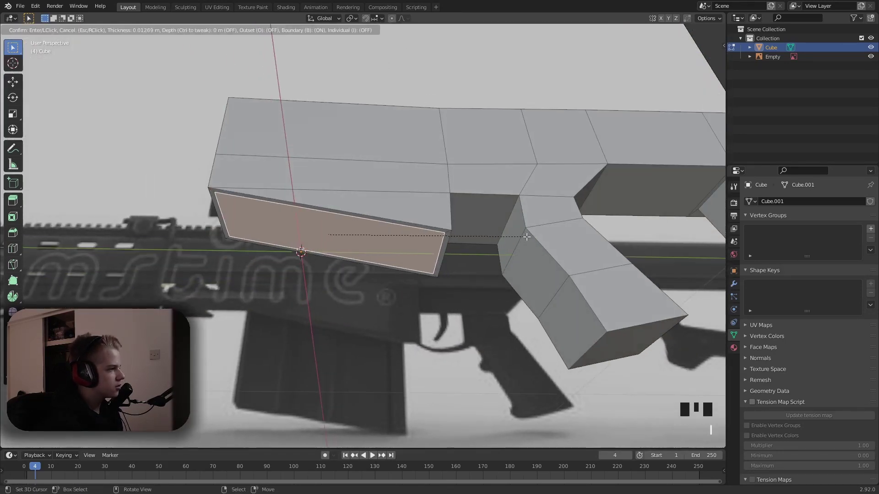
Size the inset face, duplicate it with Shift+D and separate it into its own magazine object.
drag(516, 234, 520, 214)
key(s)
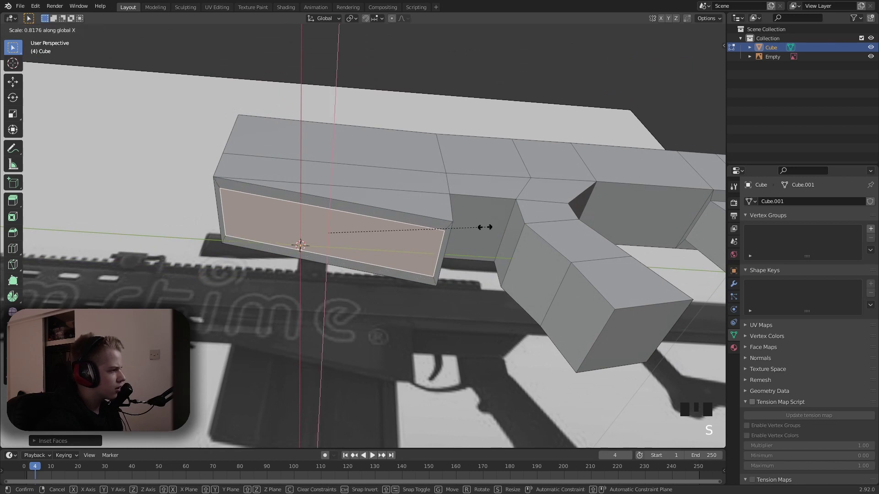
key(shift+d)
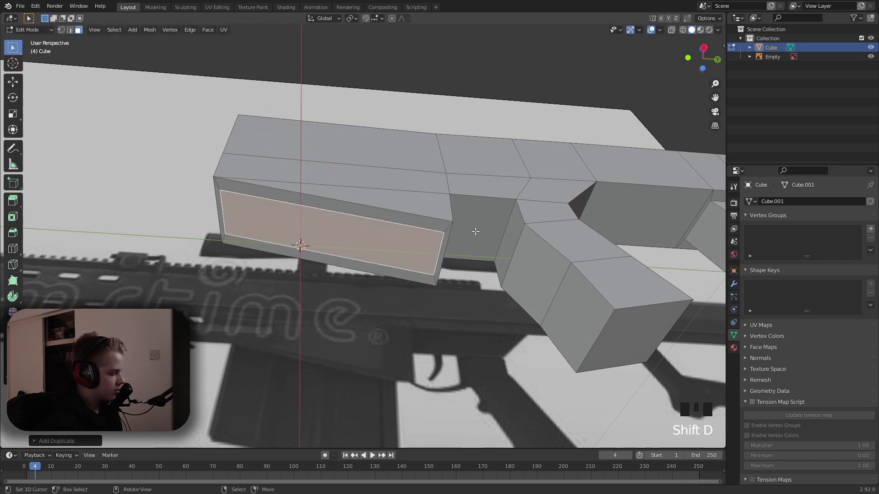
key(p)
key(Tab)
right_click(428, 252)
key(z)
drag(527, 233, 507, 233)
key(z)
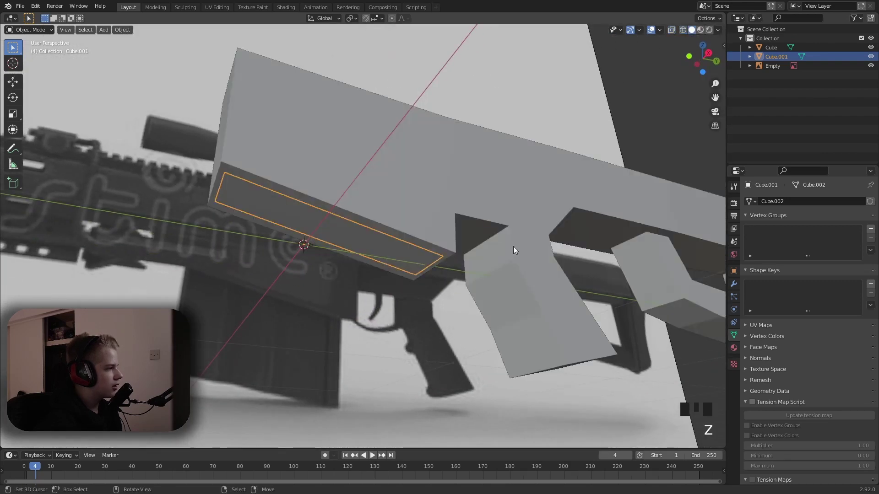
Extrude the magazine's bottom edge down to the reference outline and flatten it, then review from the side.
key(Tab)
key(a)
key(z)
key(e)
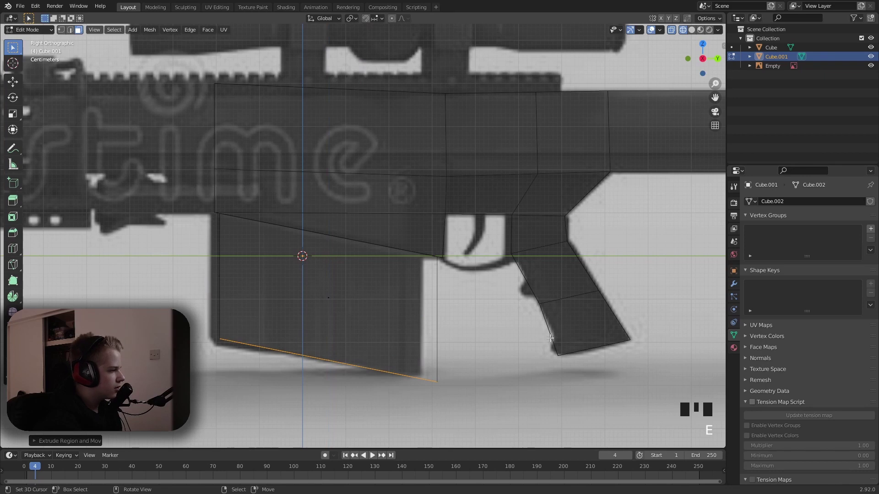
key(s)
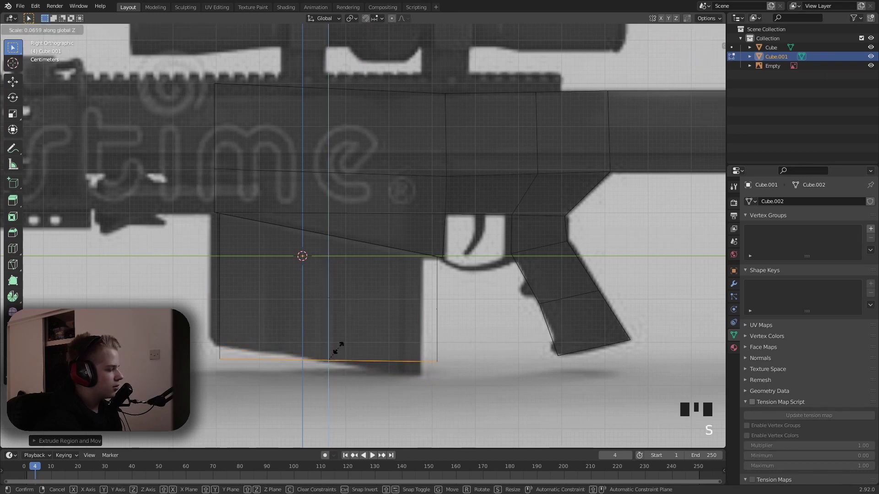
key(z)
key(Tab)
scroll(down, 3)
drag(457, 292, 495, 288)
key(alt+a)
scroll(up, 3)
Re-enter Edit Mode on the magazine and scale it narrower across its width.
drag(444, 289, 387, 279)
right_click(388, 279)
drag(415, 284, 373, 285)
key(Tab)
key(z)
key(a)
key(s)
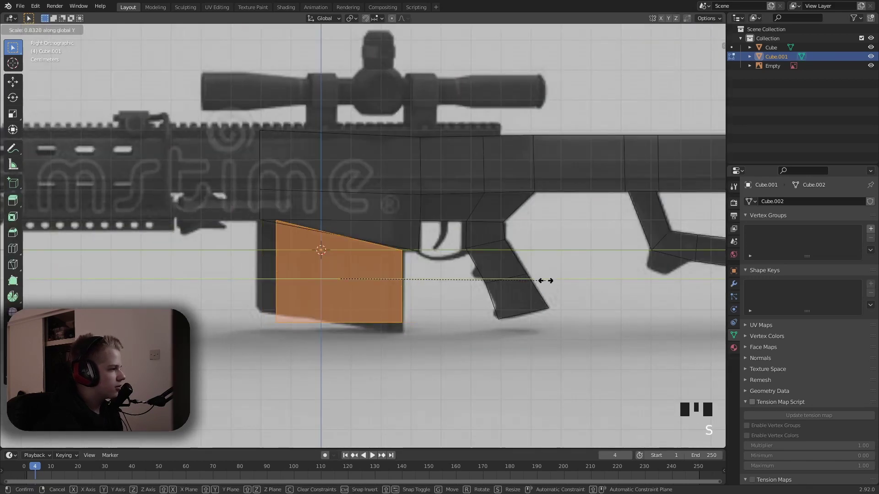
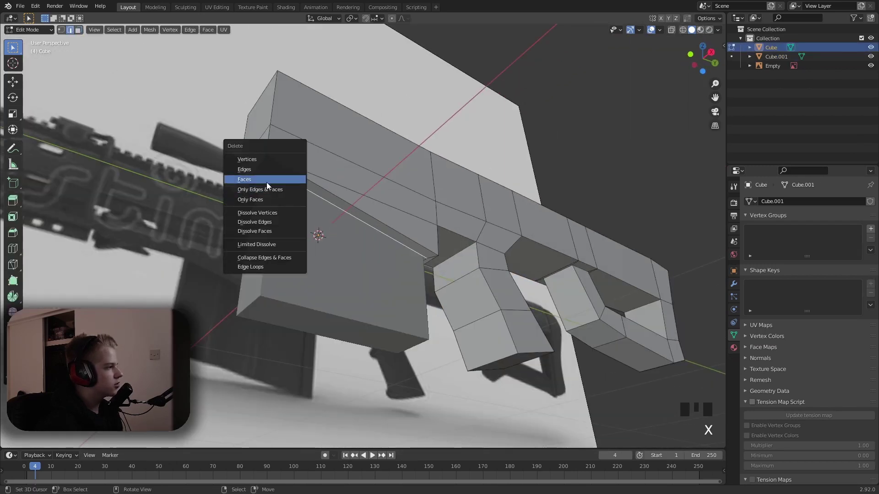
Dissolve the leftover stray edges on the body and return to Object Mode.
right_click(272, 177)
key(alt+a)
key(3)
right_click(269, 173)
key(x)
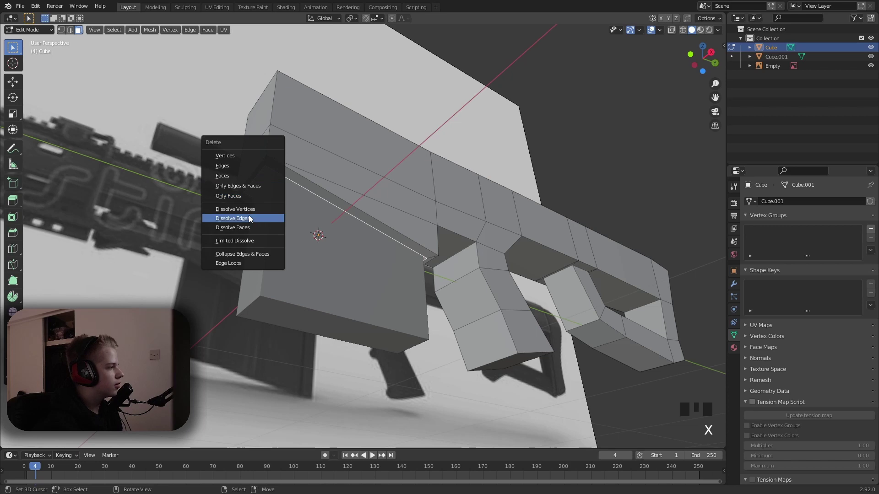
key(1)
key(Tab)
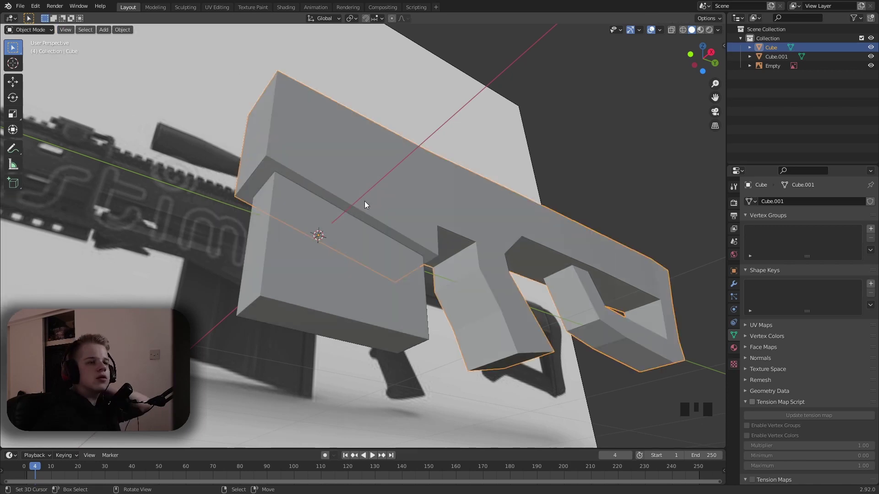
Check the cleaned-up body against the reference from the side and front orthographic views.
scroll(down, 3)
drag(403, 207, 372, 295)
scroll(down, 3)
drag(463, 291, 437, 232)
key(alt+a)
scroll(up, 3)
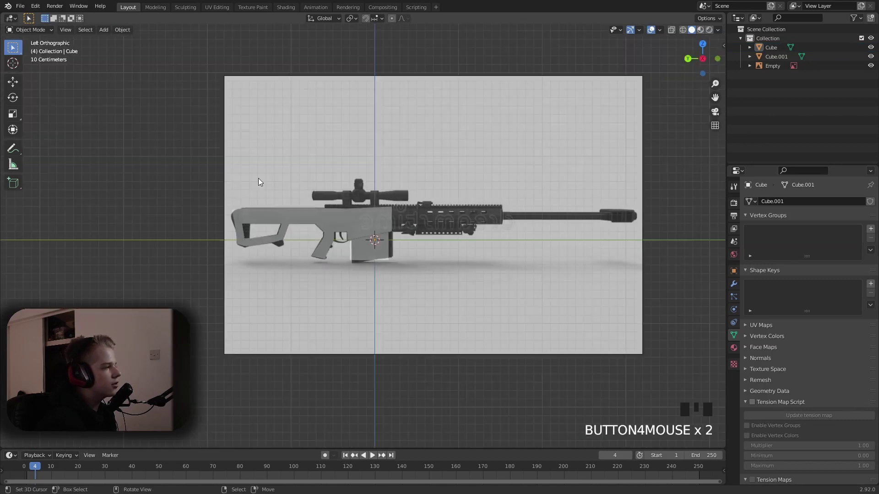
drag(440, 191, 440, 190)
key(.)
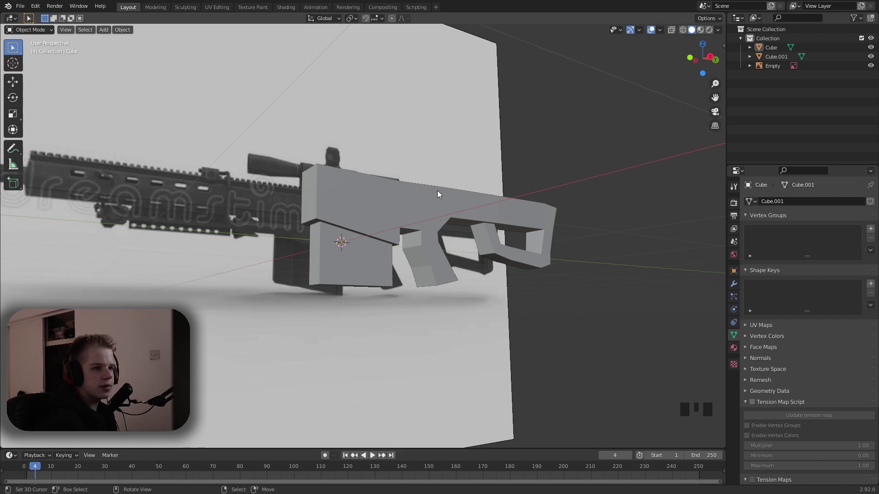
scroll(down, 3)
drag(433, 209, 403, 201)
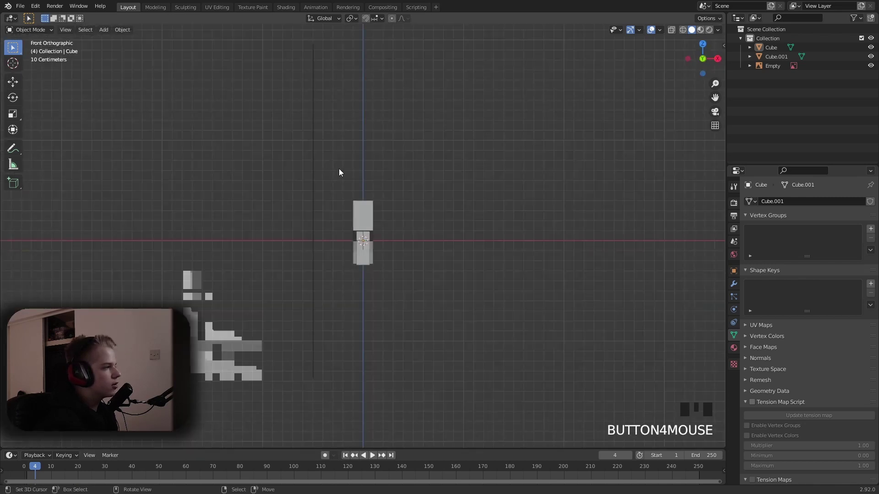
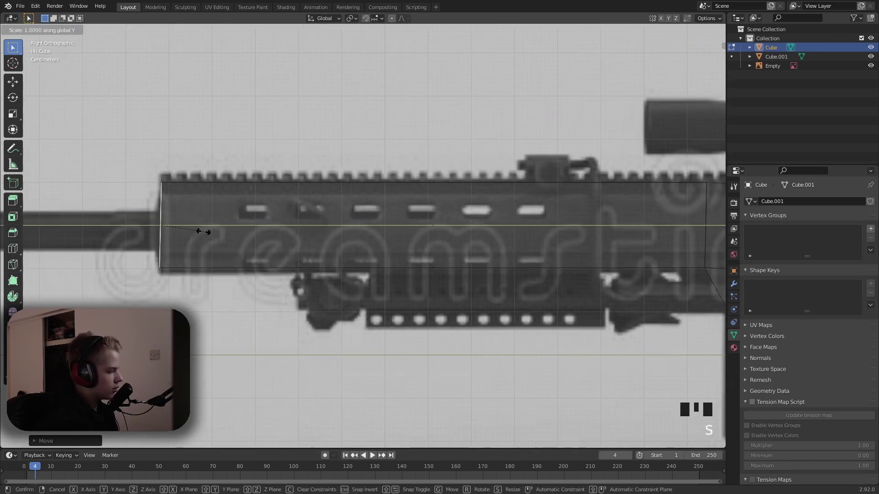
Confirm the handguard extension length, leave Edit Mode and orbit around the whole extended rifle.
key(z)
scroll(down, 3)
key(Tab)
drag(488, 239, 503, 252)
drag(504, 269, 504, 377)
scroll(down, 3)
middle_click(557, 365)
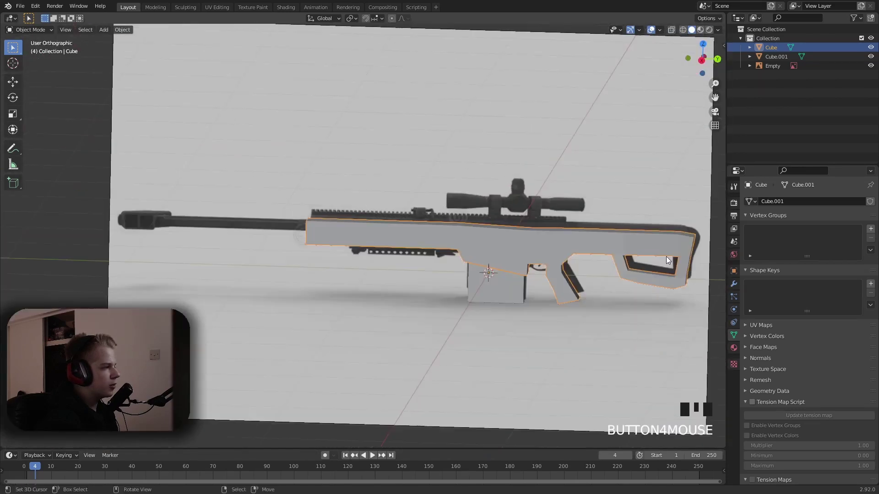
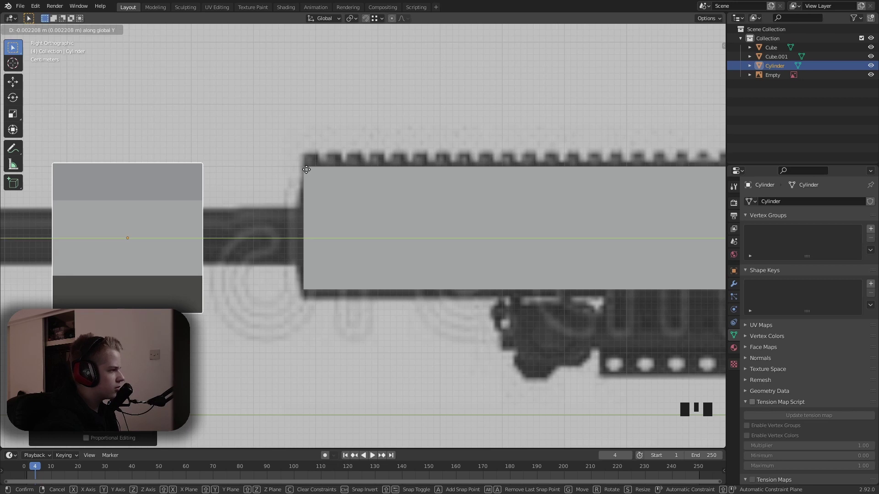
Scale the new 6-vertex cylinder down to barrel thickness and raise it to barrel height.
key(z)
key(z)
scroll(down, 3)
key(s)
scroll(up, 3)
key(g)
key(s)
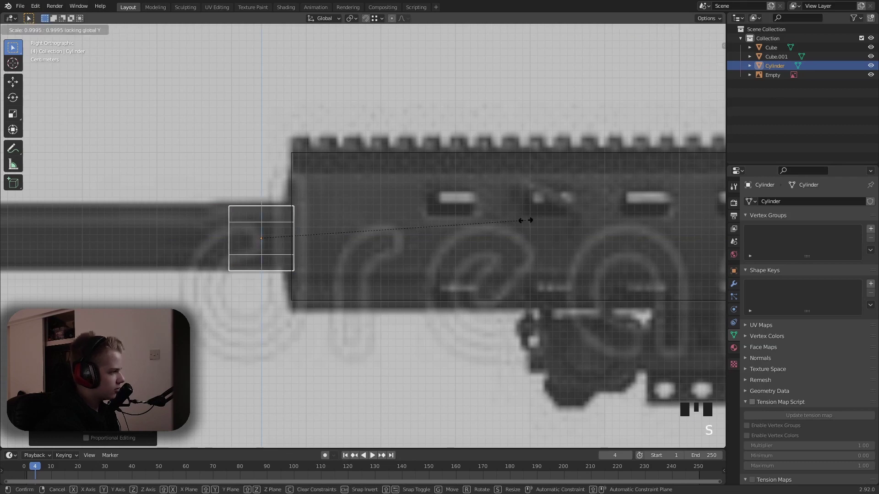
key(g)
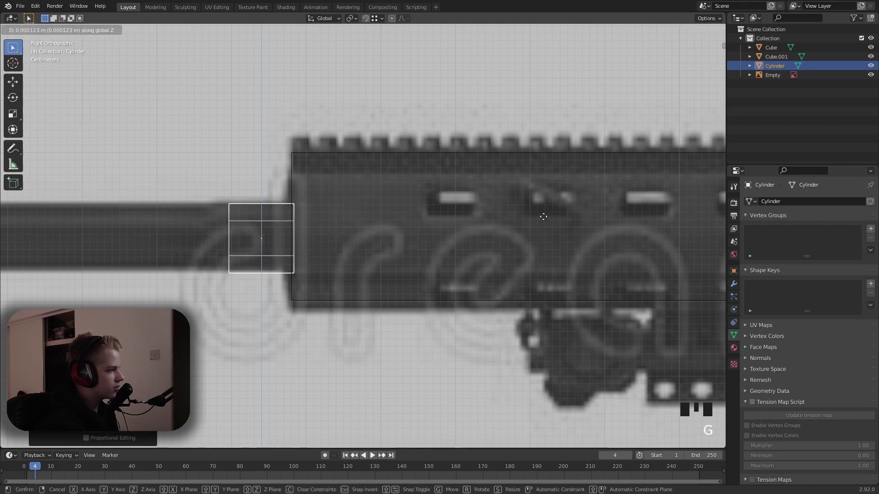
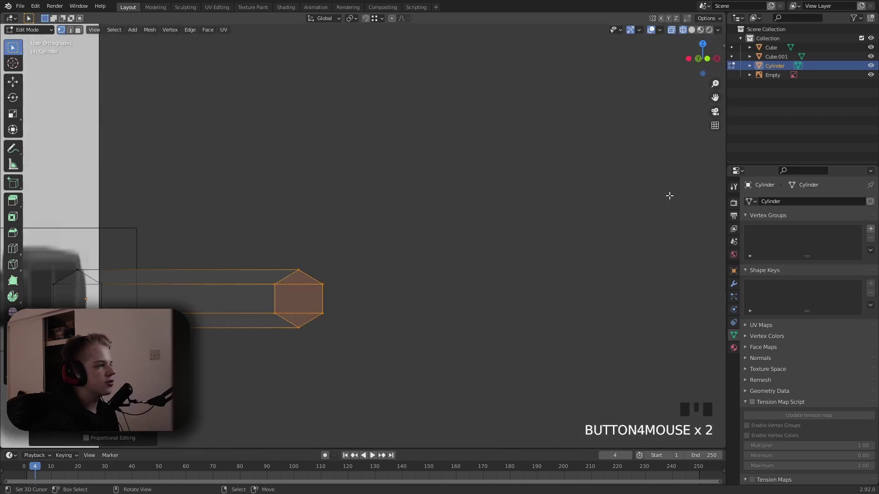
Frame the barrel's front end from the side view ready for editing.
scroll(down, 3)
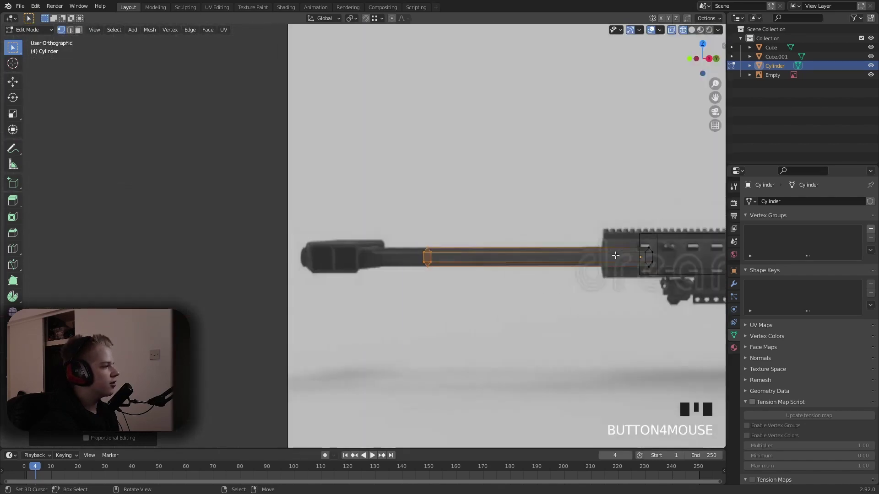
key(z)
drag(581, 258, 401, 247)
scroll(up, 3)
key(Tab)
scroll(down, 3)
drag(485, 249, 568, 195)
scroll(up, 3)
middle_click(444, 161)
scroll(down, 3)
drag(354, 241, 428, 194)
scroll(up, 3)
middle_click(415, 210)
scroll(down, 3)
middle_click(448, 252)
scroll(up, 3)
Stretch the barrel's end face along Y out to the reference muzzle.
key(Tab)
key(1)
drag(269, 285, 305, 260)
key(g)
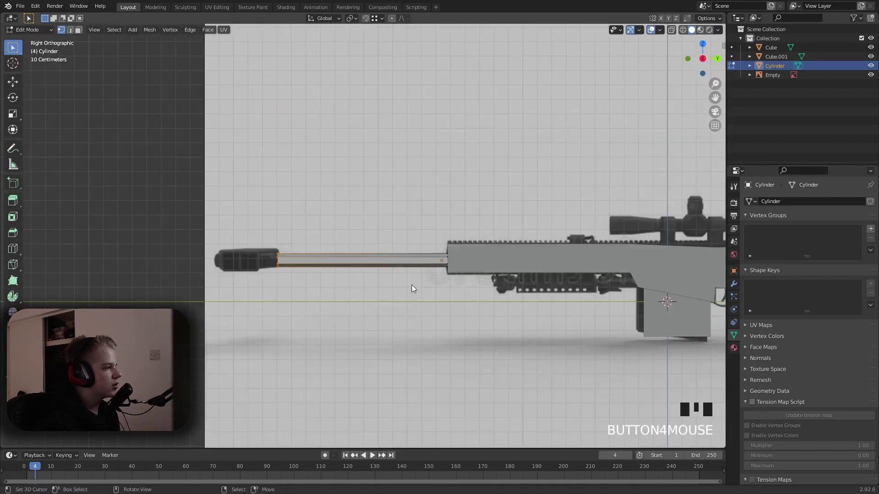
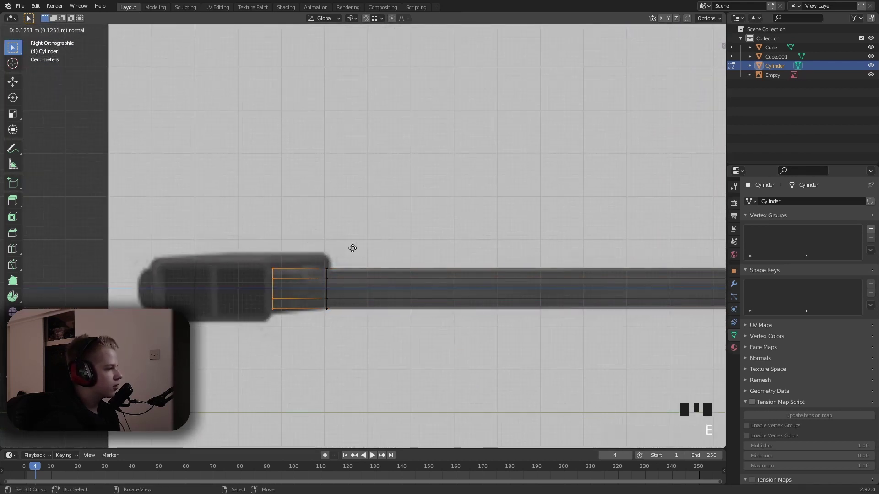
Extrude the barrel tip into a wider muzzle section as separate object Cylinder.001.
key(ctrl+z)
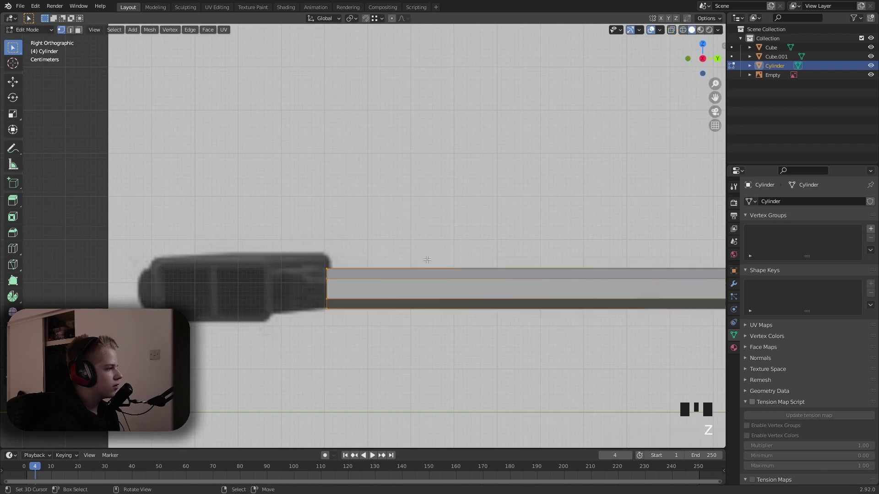
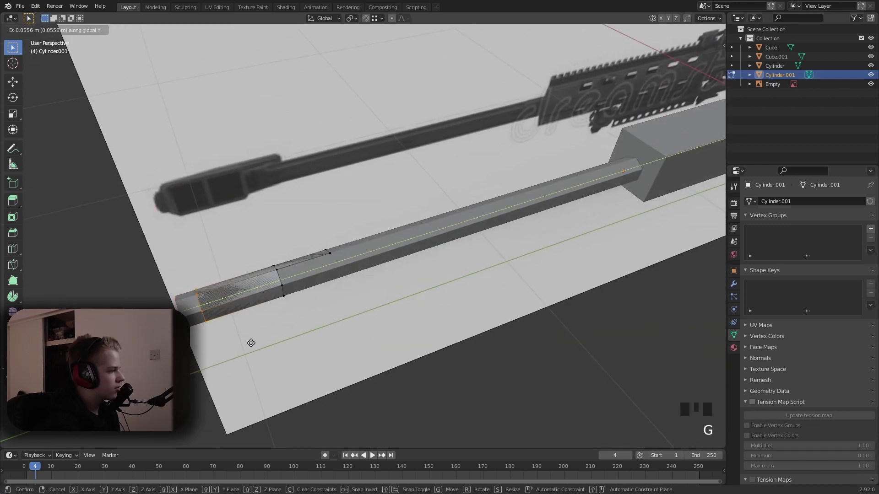
Add a Solidify modifier to the muzzle piece with Thickness 0.404 m and Offset -1.
key(Tab)
click(736, 283)
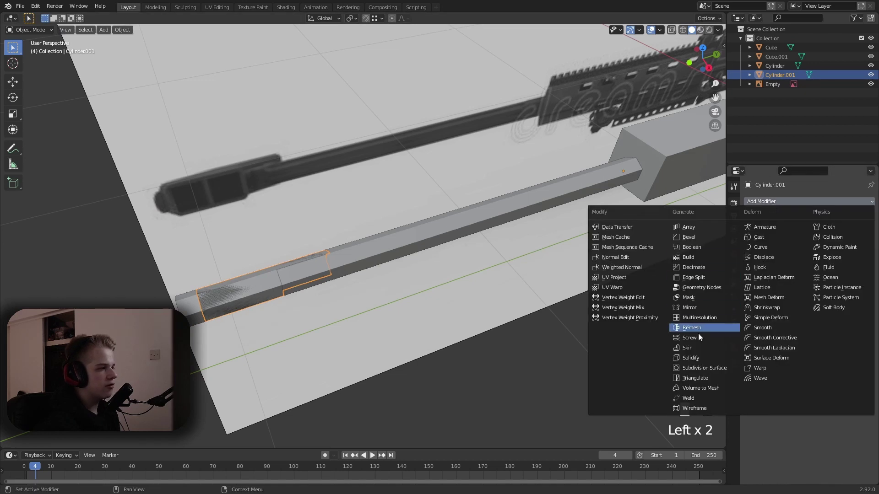
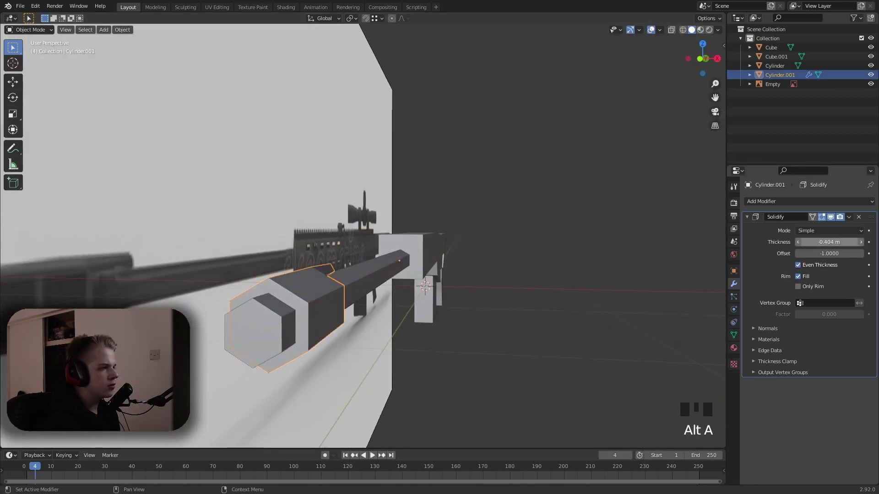
drag(851, 218, 378, 265)
drag(378, 265, 287, 268)
scroll(down, 3)
drag(292, 287, 305, 307)
key(alt+a)
Select the rifle body and reopen it for mesh editing.
scroll(up, 3)
drag(373, 294, 437, 276)
scroll(down, 3)
scroll(up, 3)
middle_click(429, 279)
scroll(down, 3)
drag(423, 269, 199, 283)
scroll(up, 3)
right_click(286, 245)
key(Tab)
middle_click(314, 256)
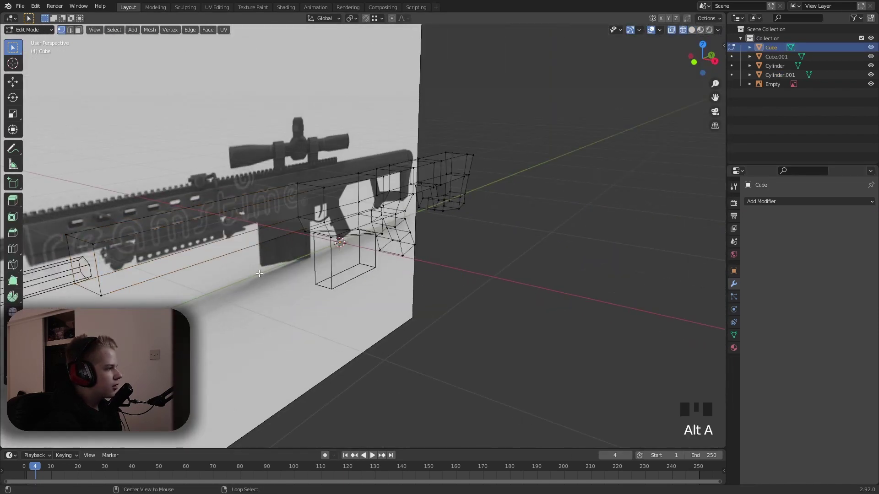
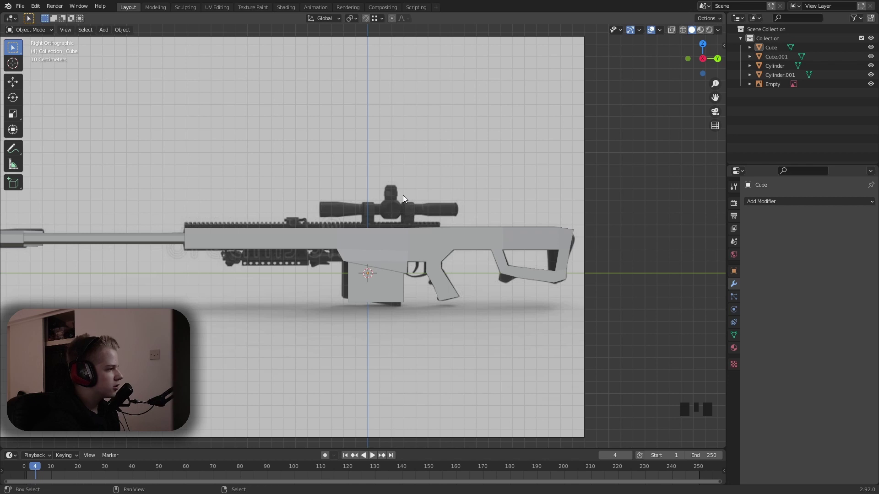
Duplicate the body's top faces into a separate strip object Cube.002 and slide it into place.
drag(338, 254, 373, 238)
right_click(372, 237)
key(Tab)
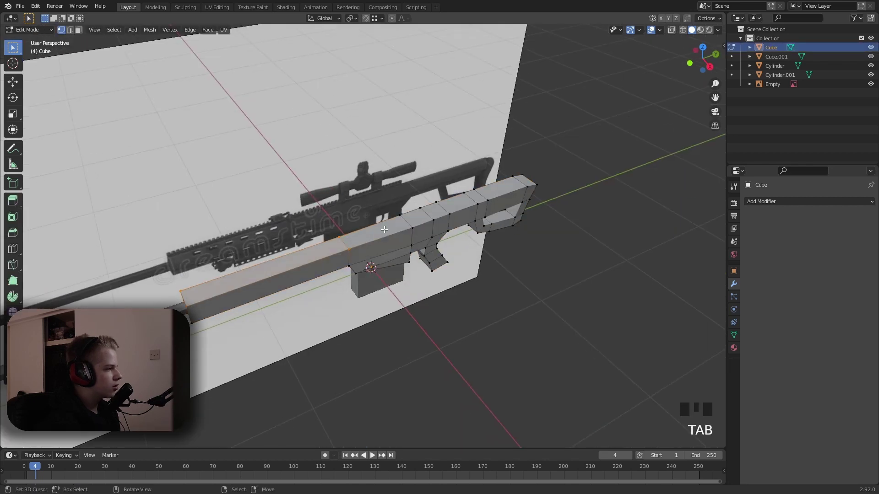
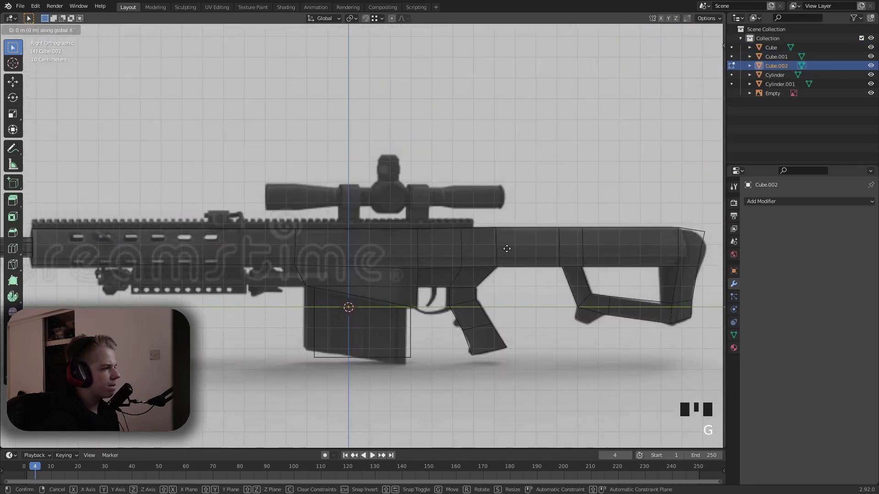
key(1)
middle_click(485, 263)
middle_click(532, 249)
scroll(up, 3)
key(g)
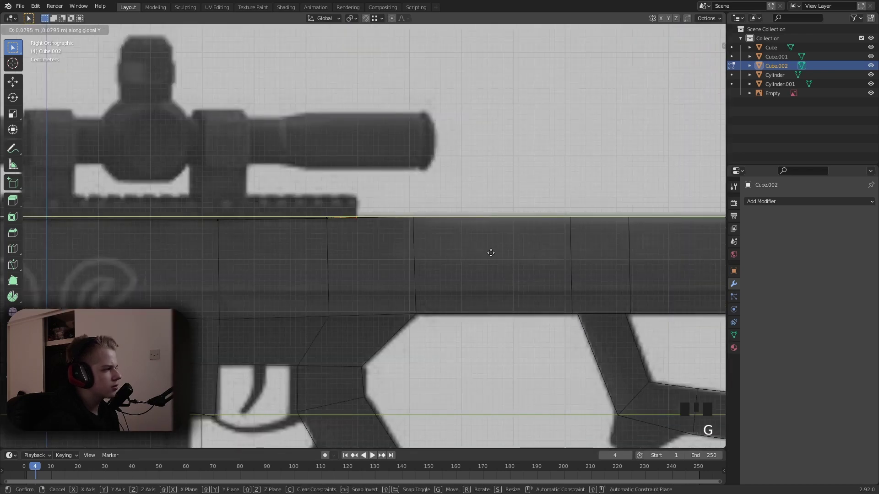
scroll(up, 3)
key(g)
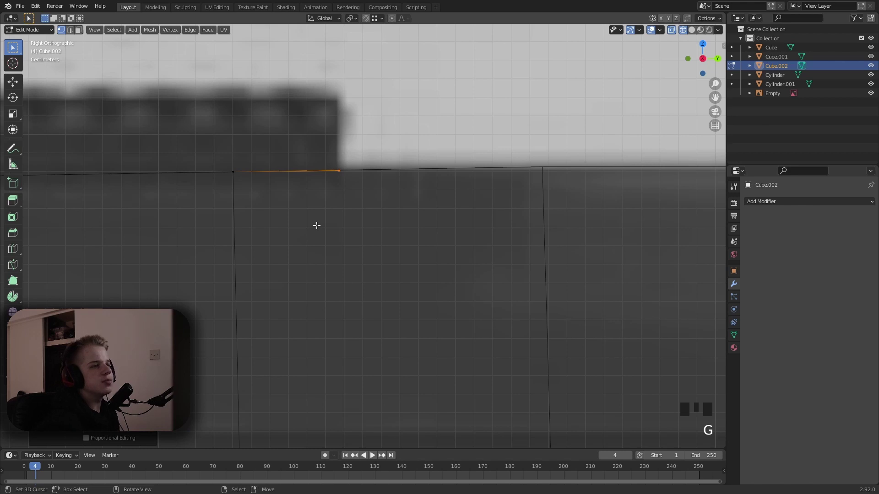
Line the rail strip up along the reference top rail from the side view.
scroll(down, 3)
middle_click(176, 286)
middle_click(249, 287)
right_click(249, 287)
key(z)
drag(389, 353, 319, 354)
right_click(319, 354)
scroll(down, 3)
drag(383, 353, 510, 305)
key(alt+a)
scroll(down, 3)
drag(610, 292, 446, 295)
scroll(up, 3)
key(z)
right_click(338, 262)
right_click(338, 262)
key(z)
Extrude the rail strip along Z to give it thickness.
key(Tab)
key(a)
scroll(down, 3)
drag(409, 270, 495, 260)
scroll(up, 3)
drag(416, 273, 446, 275)
key(e)
key(z)
key(Tab)
scroll(up, 3)
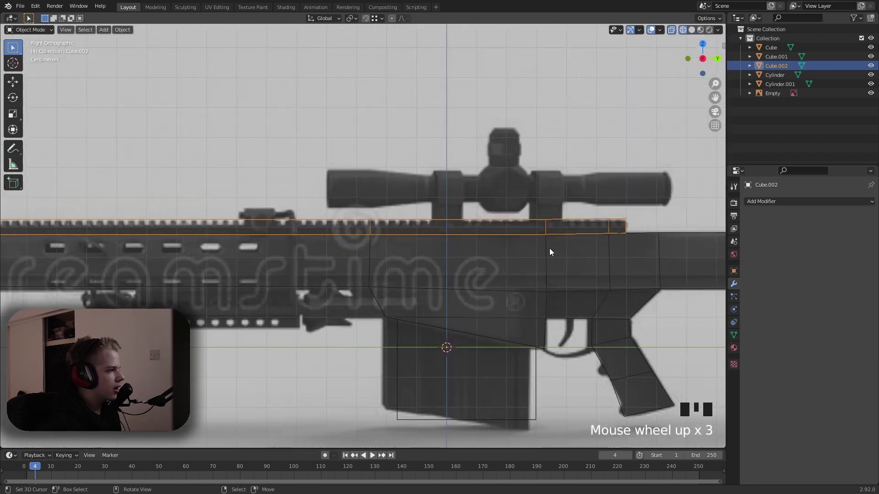
scroll(down, 3)
key(shift+a)
Add a cube, scale it into a narrow cutter block and move it to the rail front.
key(z)
key(s)
key(g)
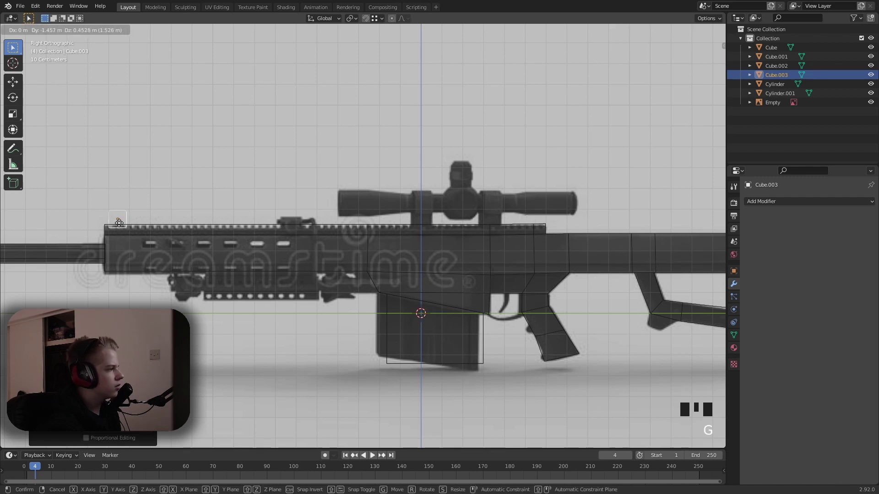
drag(175, 231, 486, 237)
scroll(up, 3)
drag(425, 235, 571, 227)
scroll(up, 3)
key(s)
key(g)
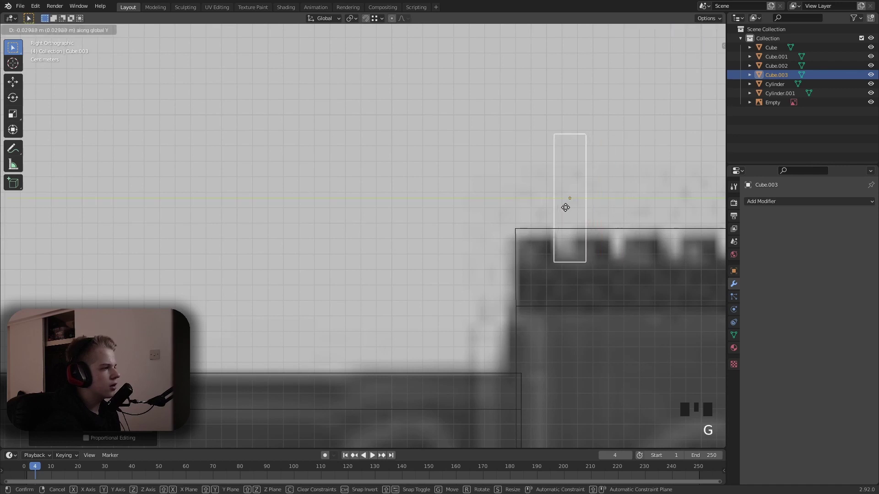
Fine-tune the cutter block's size and position so it sits just over the rail.
drag(596, 215, 573, 206)
key(z)
scroll(down, 3)
key(s)
key(g)
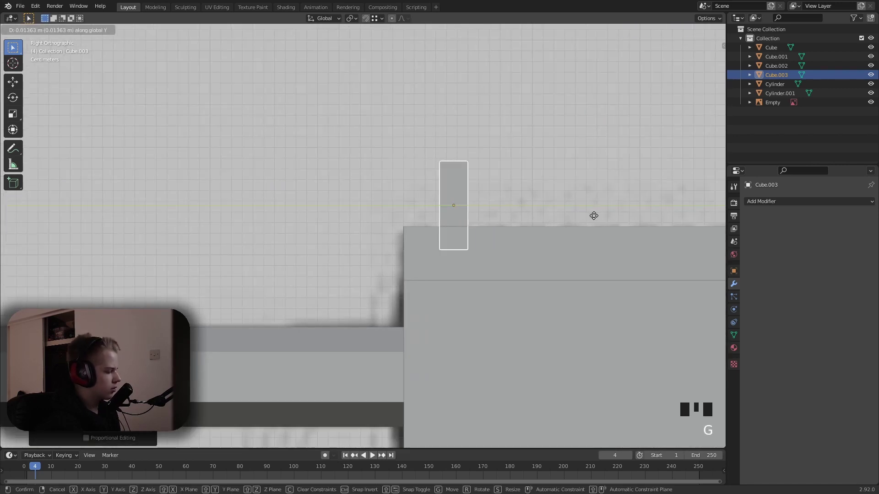
scroll(down, 3)
key(s)
Taper the rail's profile by scaling its top edges inward along X.
right_click(443, 242)
key(Tab)
key(z)
key(a)
scroll(up, 3)
key(alt+a)
click(356, 232)
key(s)
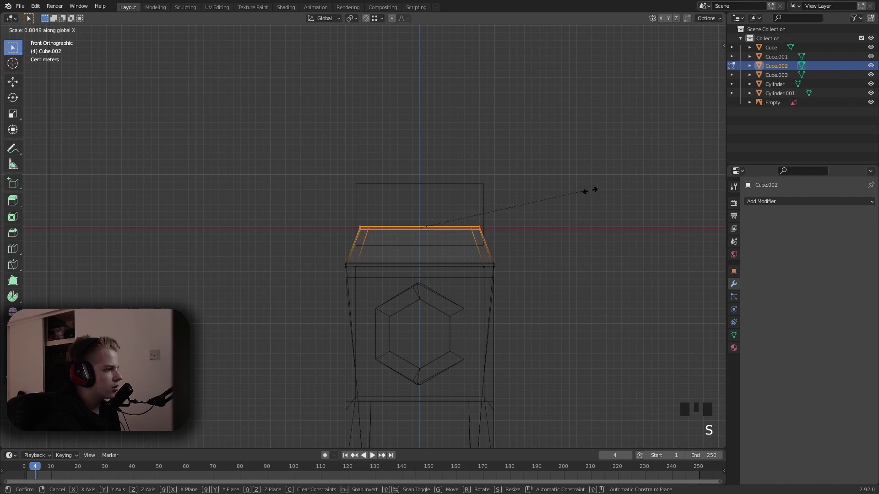
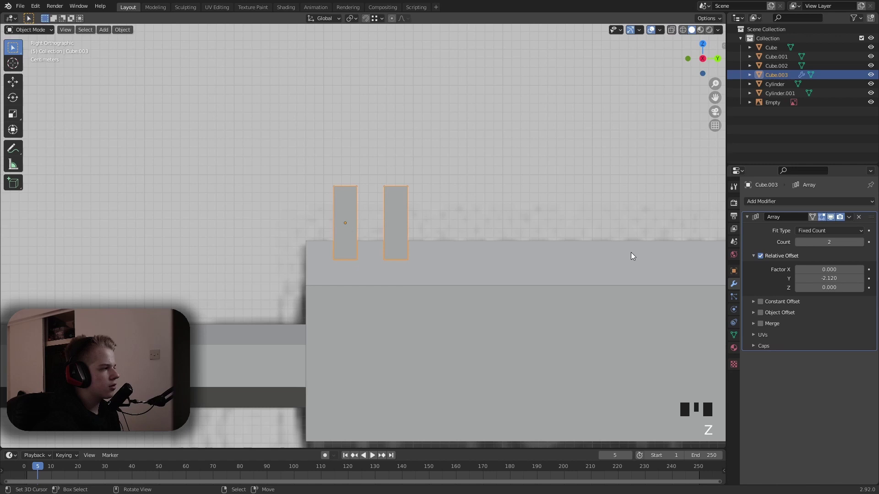
Add a Boolean Difference (Exact) modifier to Cube.002 using the repeated Cube.003 blocks as cutter.
drag(632, 255, 530, 252)
scroll(down, 3)
drag(364, 249, 364, 250)
drag(363, 249, 573, 272)
scroll(up, 3)
scroll(up, 3)
click(829, 228)
scroll(down, 3)
drag(472, 270, 489, 279)
scroll(down, 3)
right_click(424, 293)
click(773, 205)
drag(711, 250, 864, 255)
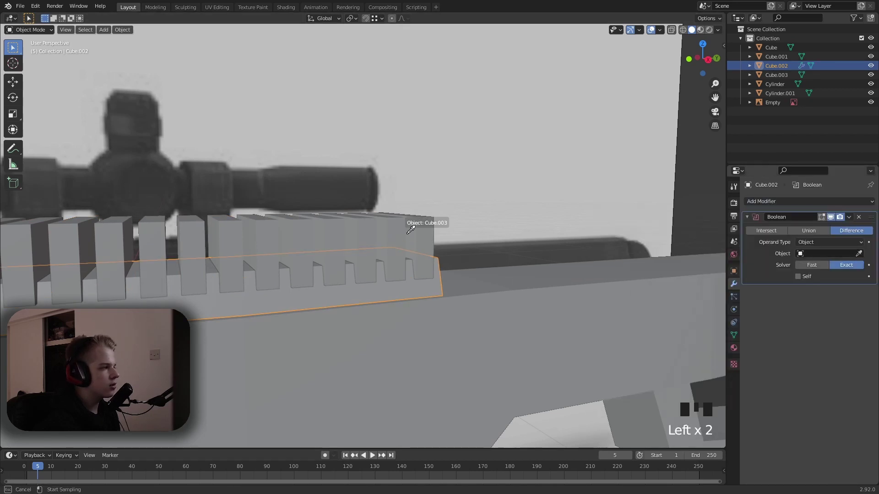
Hide the cutter blocks Cube.003 to reveal the row of notches in the rail.
right_click(421, 233)
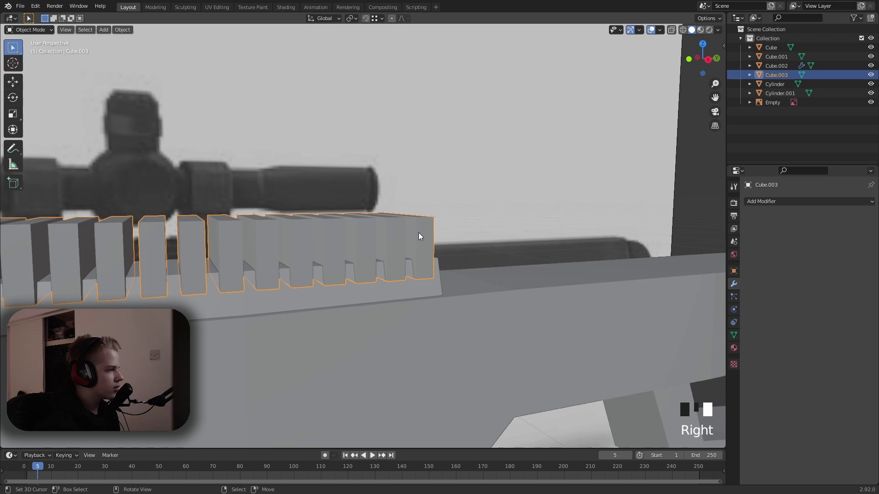
scroll(up, 3)
scroll(down, 3)
drag(345, 213, 490, 247)
scroll(up, 3)
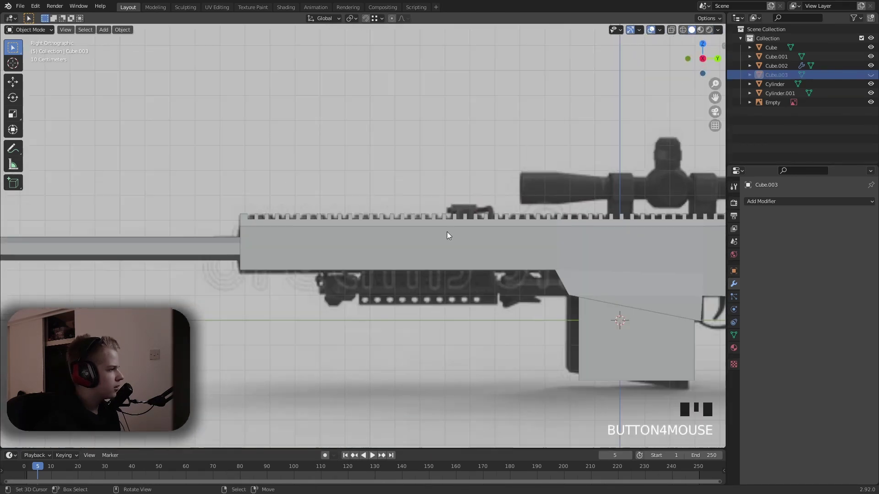
Undo to bring the hidden cutter blocks Cube.003 back into view.
scroll(up, 3)
key(ctrl+z)
scroll(down, 3)
key(ctrl+z)
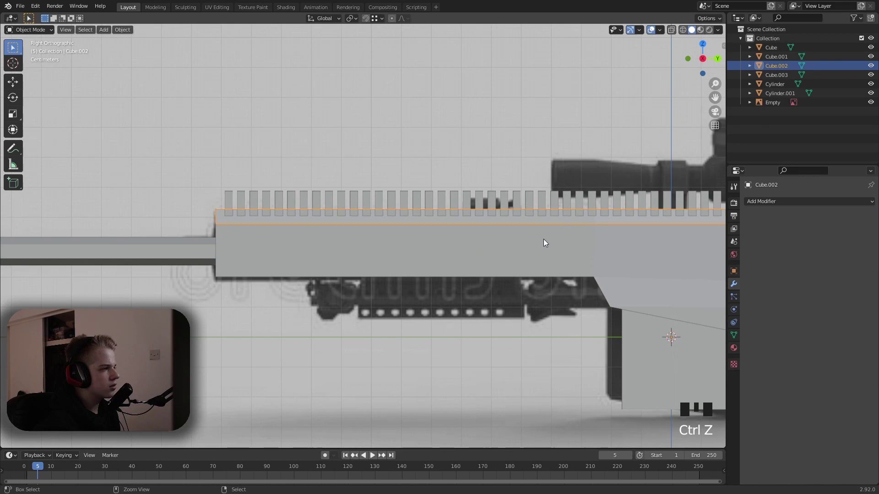
key(ctrl+z)
Rescale the cutter block so its Array of 50 copies at Relative Offset Y -1.570 spans the rail.
key(Tab)
key(a)
key(s)
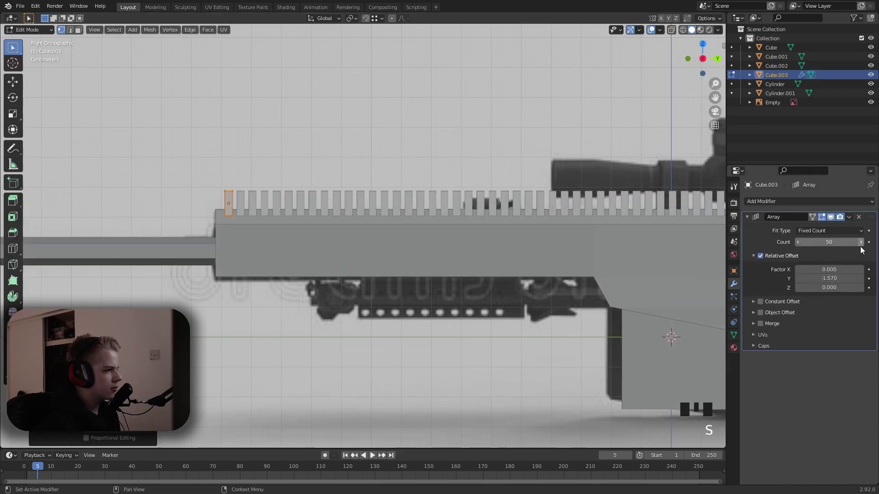
key(s)
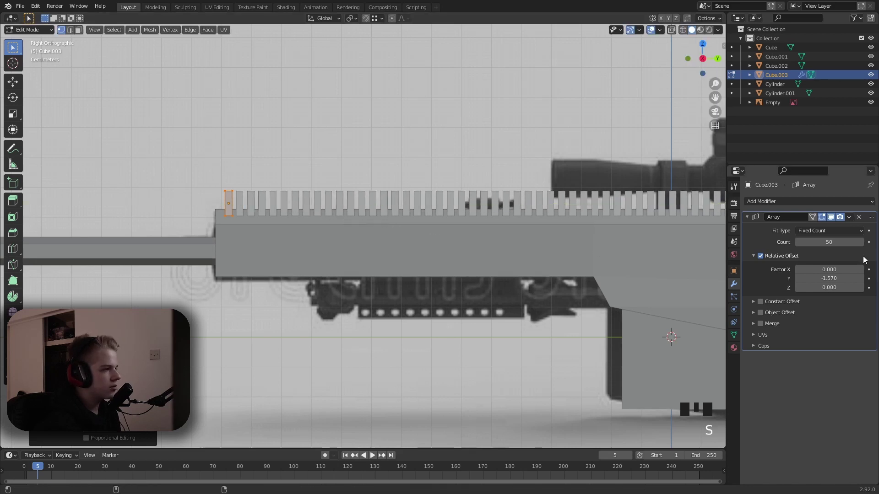
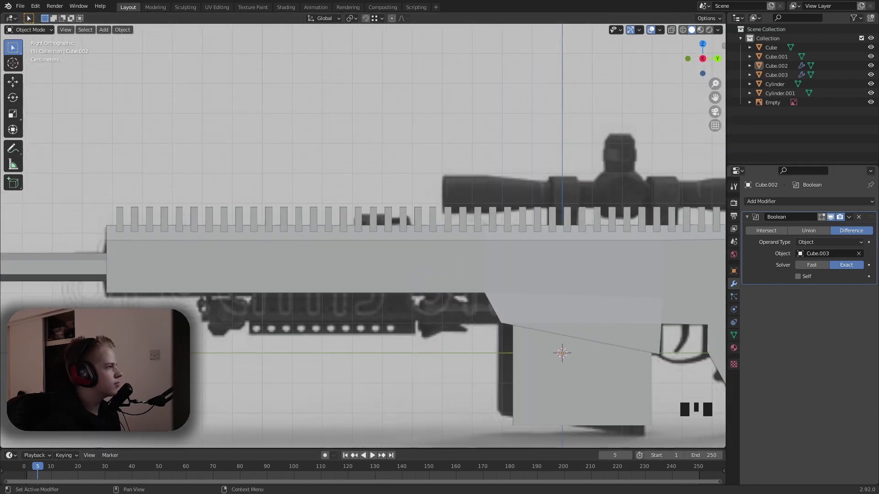
Apply the Boolean on Cube.002 and hide Cube.003, leaving the rail notched along its full length.
scroll(down, 3)
scroll(up, 3)
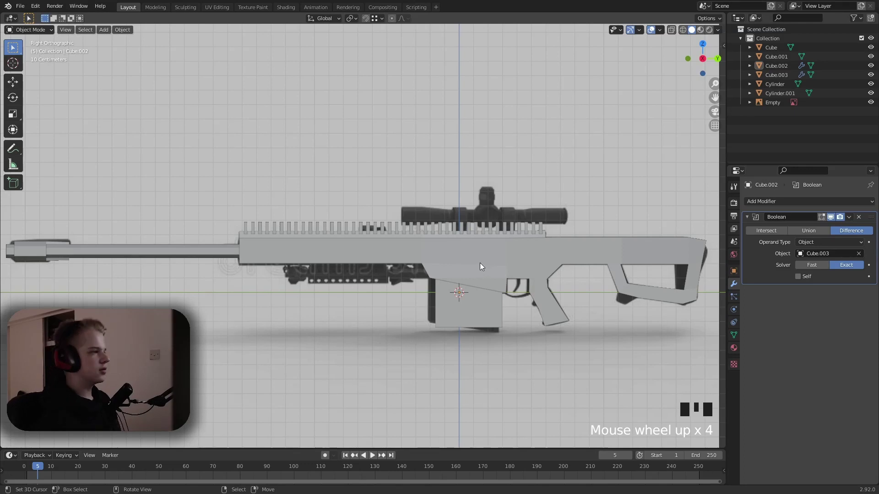
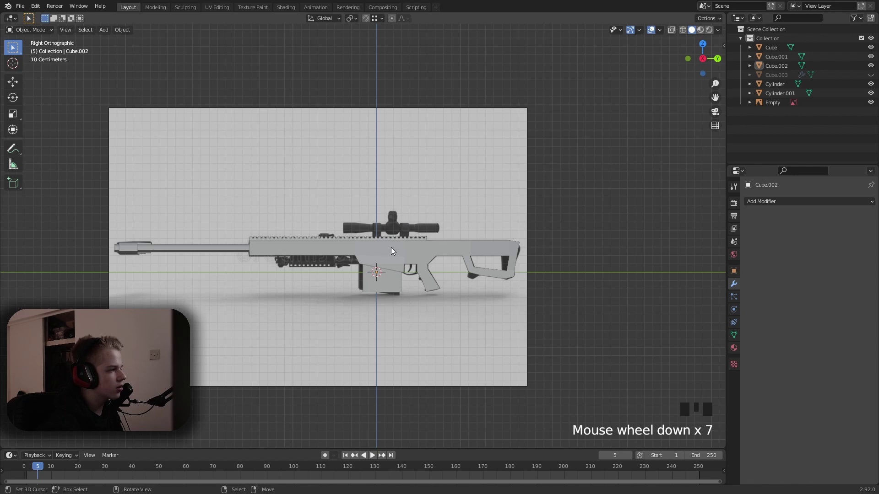
Add a new cube near the scope area, discarding a first mistaken one.
drag(447, 254, 403, 255)
scroll(up, 3)
key(shift+a)
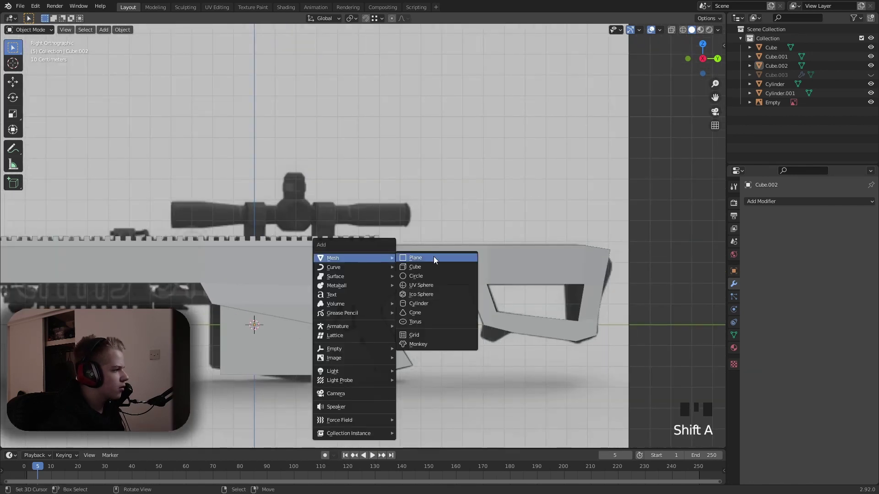
key(z)
key(x)
key(shift+a)
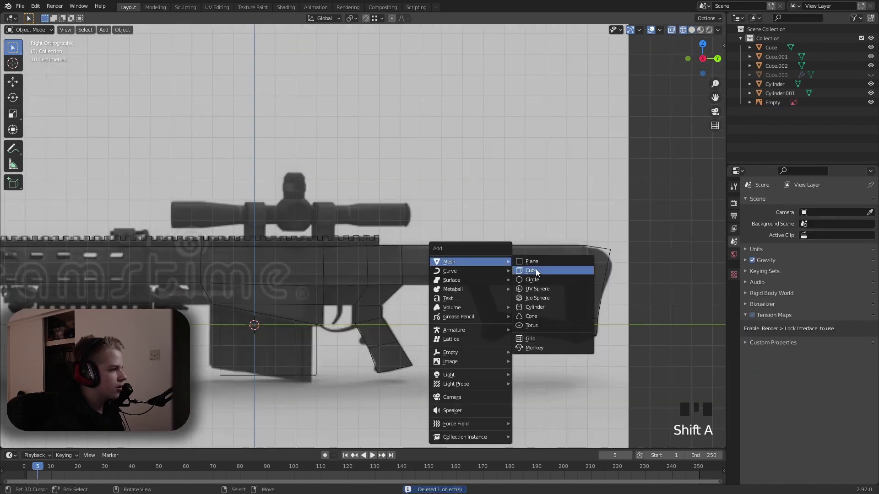
key(z)
scroll(down, 3)
key(Escape)
key(a)
Scale the cube into a thin ring and position it over the scope's rear mount.
key(s)
key(g)
scroll(up, 3)
key(s)
drag(241, 238, 316, 247)
key(Tab)
scroll(down, 3)
scroll(up, 3)
scroll(down, 3)
scroll(up, 3)
drag(322, 259, 288, 208)
key(z)
key(Tab)
key(a)
key(s)
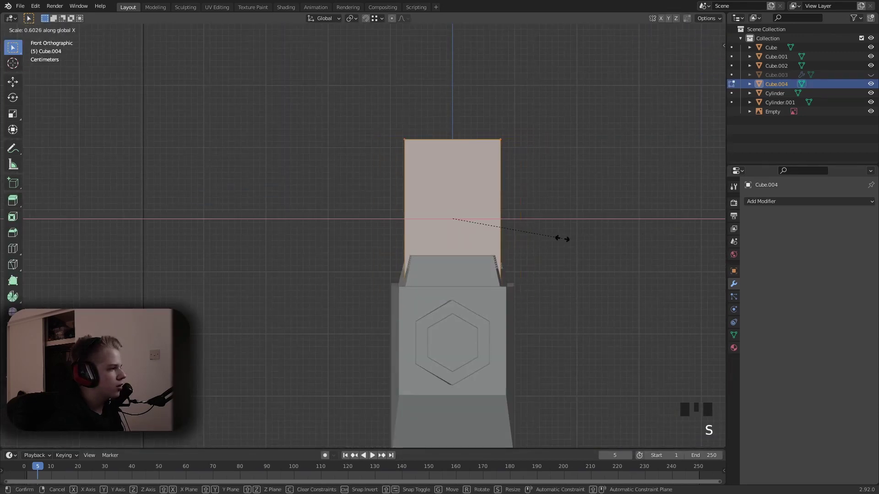
key(z)
drag(526, 249, 524, 239)
key(z)
drag(406, 248, 375, 259)
scroll(up, 3)
Loop-cut the ring and resize it to match the mount, checking it from an angle.
key(z)
scroll(down, 3)
key(Tab)
key(z)
scroll(up, 3)
key(ctrl+r)
key(z)
key(z)
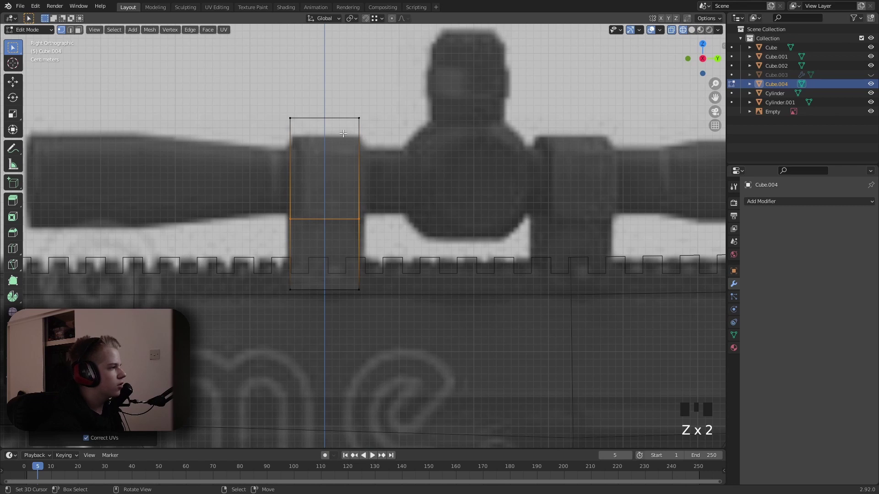
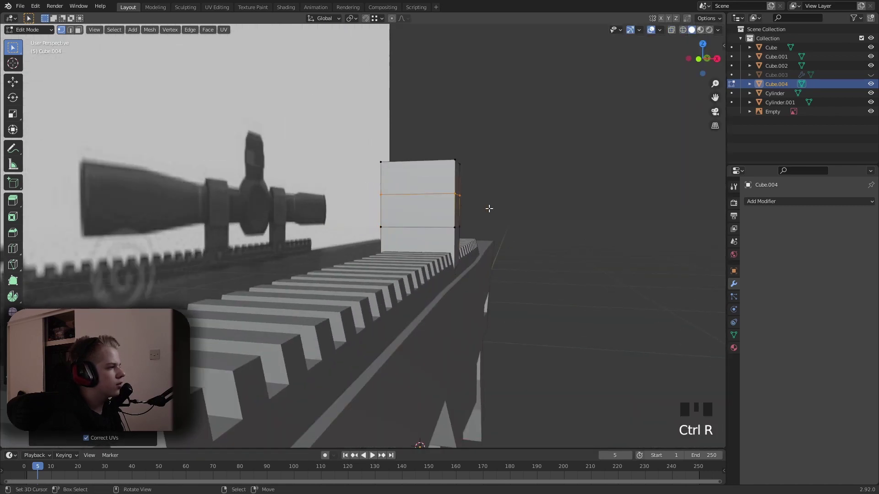
key(s)
key(Tab)
drag(517, 230, 503, 247)
key(alt+a)
drag(469, 242, 418, 214)
right_click(339, 211)
key(Tab)
key(a)
key(z)
Duplicate the ring and slide the copy along to the scope's front mount.
key(Tab)
key(shift+d)
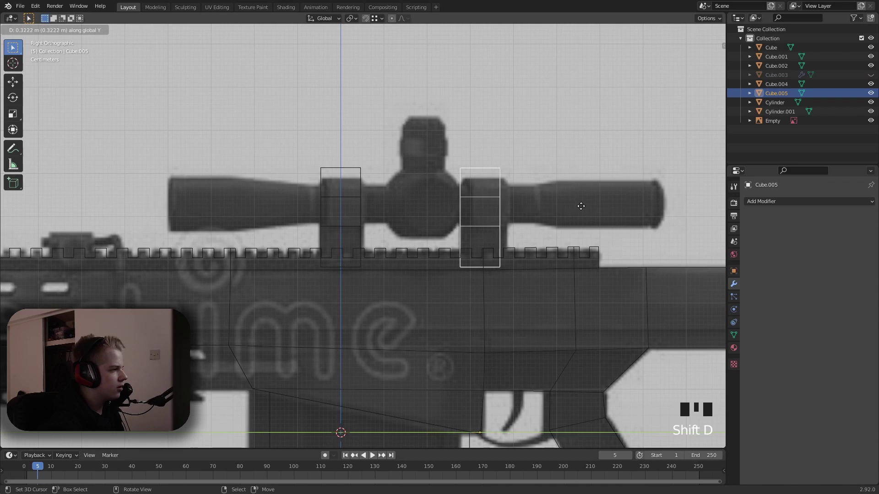
key(z)
scroll(down, 3)
drag(493, 213, 468, 224)
scroll(up, 3)
scroll(down, 3)
drag(458, 257, 465, 215)
scroll(up, 3)
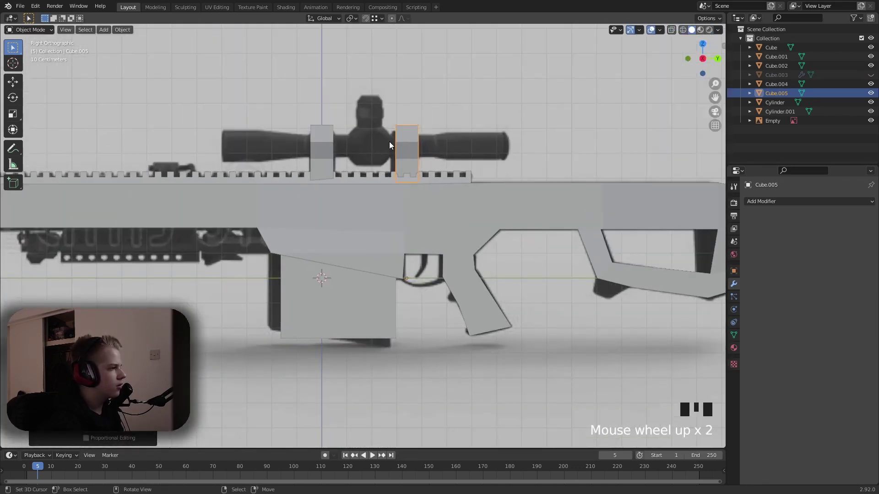
Select both scope rings and snap the 3D cursor to their centre.
right_click(329, 151)
key(Tab)
key(a)
key(shift+s)
key(Tab)
key(shift+s)
key(ctrl+z)
key(Tab)
key(a)
key(shift+s)
key(Tab)
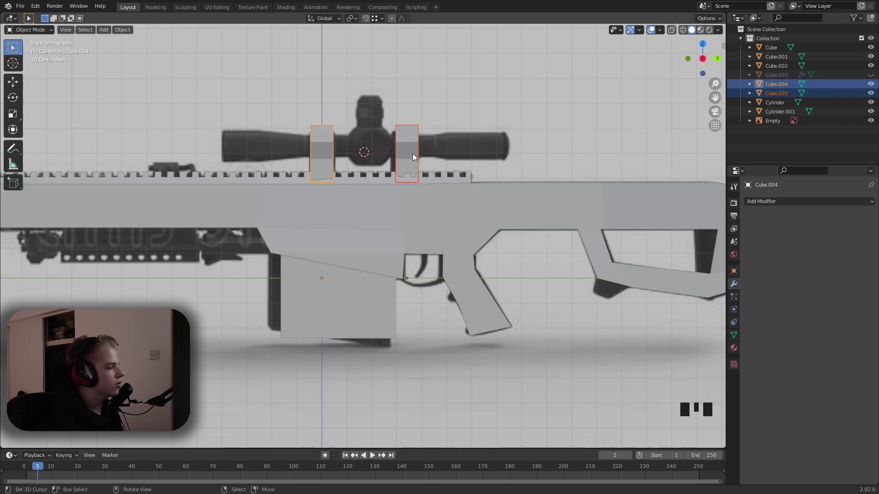
scroll(down, 3)
scroll(up, 3)
Add a small cube at the scope centre and shrink it to the scope's thickness.
key(shift+a)
key(z)
drag(519, 182, 520, 268)
scroll(up, 3)
key(s)
key(z)
key(g)
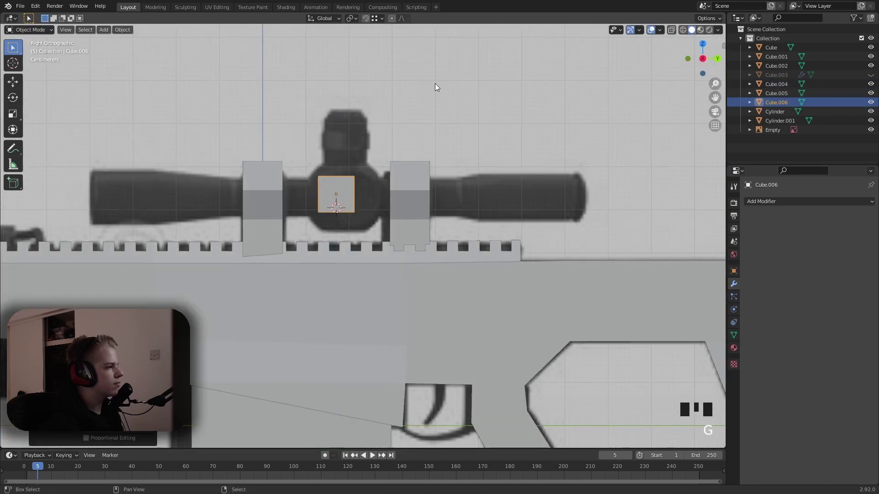
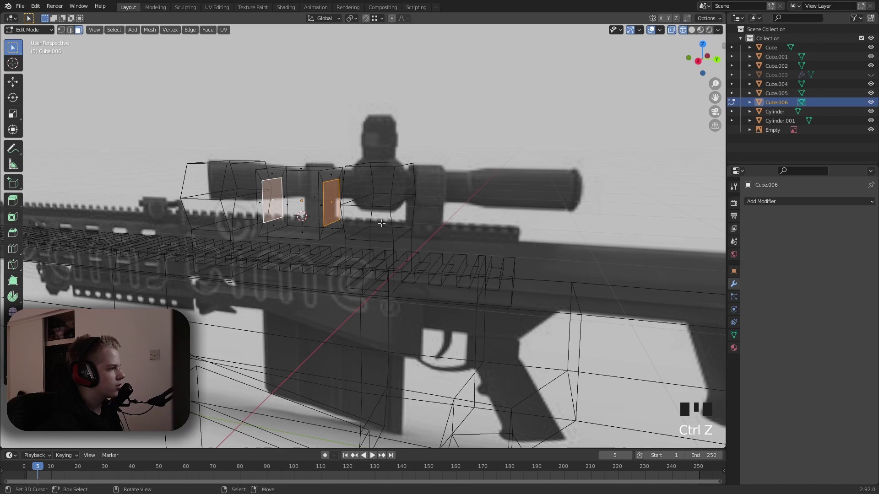
Extrude the centre block's side faces outward into the first scope tube section.
key(e)
key(s)
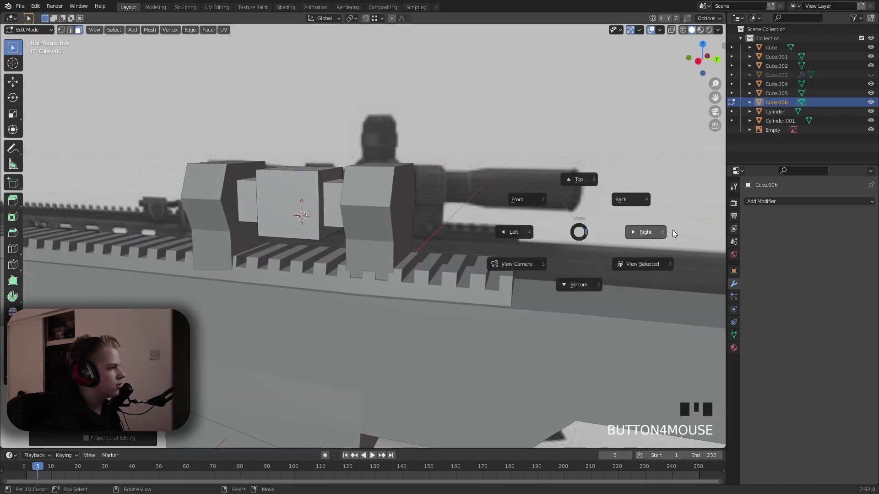
key(z)
key(s)
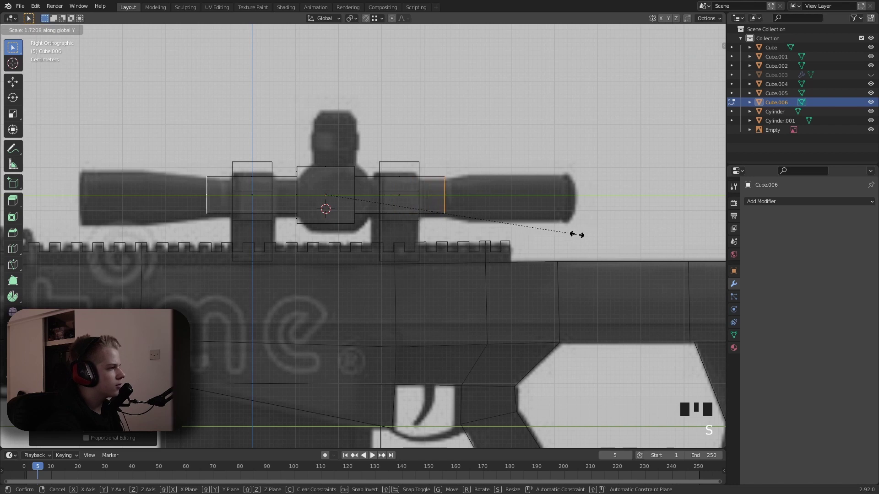
key(z)
key(e)
key(s)
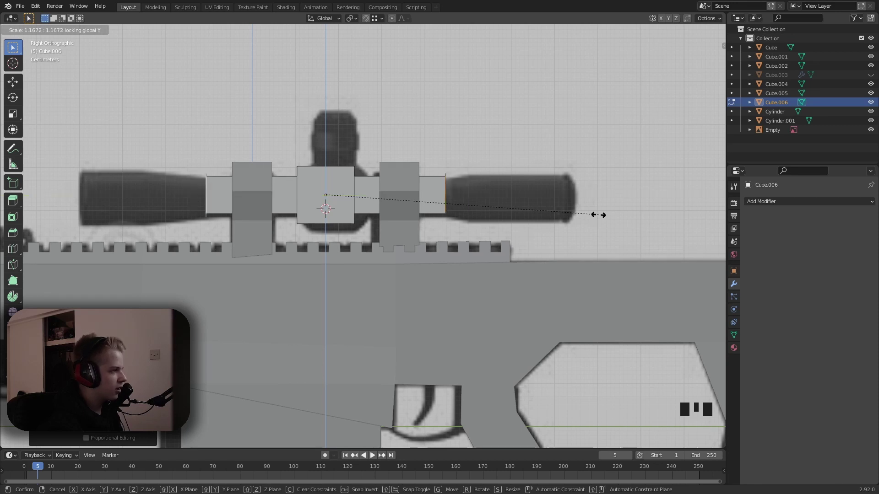
Extrude further sections that flare toward the lens housings and stretch to full length.
key(s)
key(ctrl+z)
key(s)
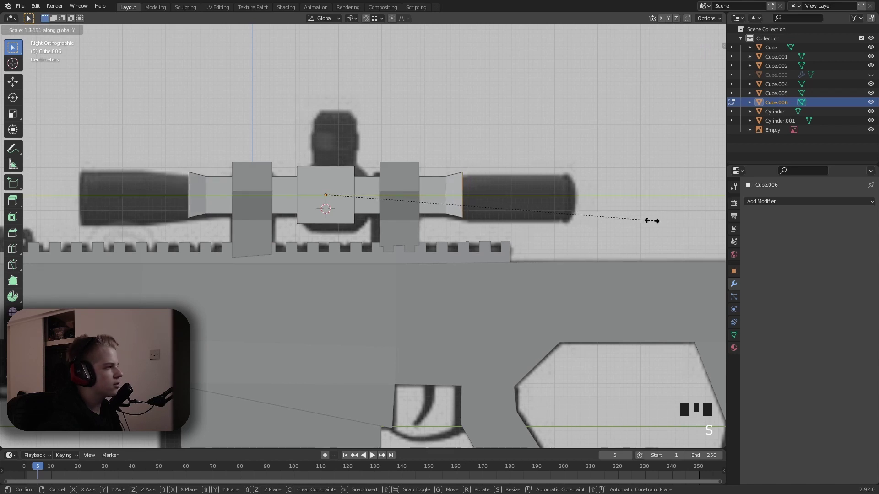
key(e)
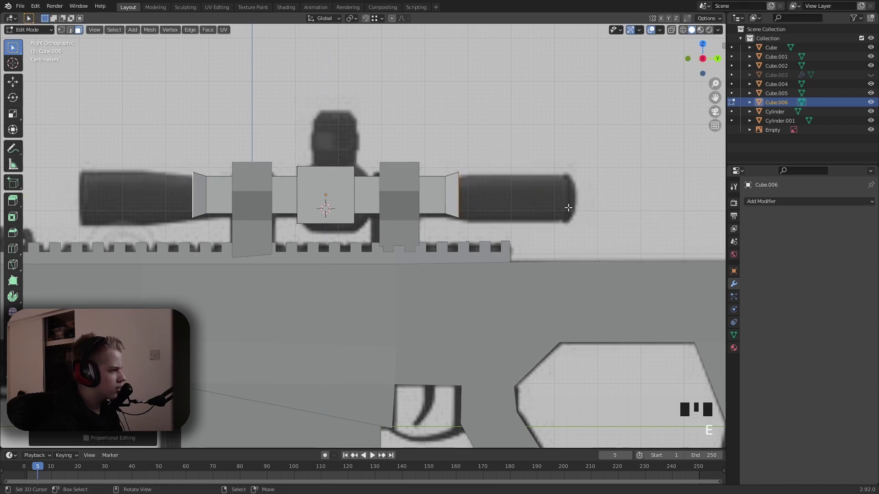
key(s)
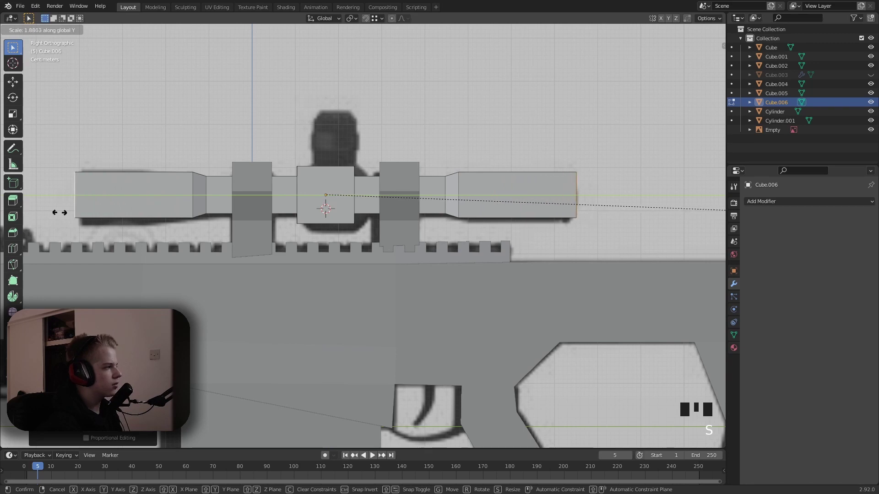
key(Tab)
drag(357, 224, 490, 244)
key(z)
Adjust the tube ends to the reference and add a lengthwise loop cut, inspecting from above.
scroll(down, 3)
drag(529, 244, 499, 251)
key(alt+a)
scroll(up, 3)
drag(436, 261, 349, 283)
right_click(349, 283)
key(Tab)
drag(404, 283, 303, 241)
key(ctrl+t)
key(ctrl+z)
drag(290, 245, 346, 252)
key(ctrl+r)
drag(425, 272, 433, 265)
key(alt+a)
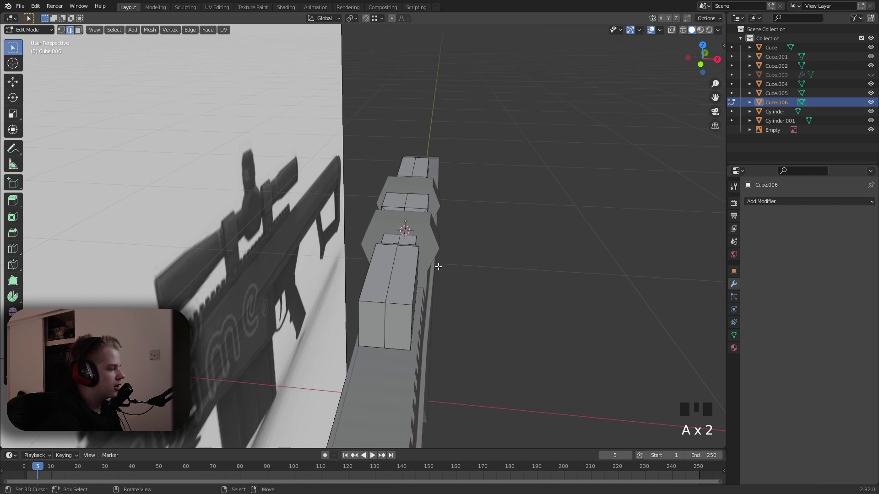
Select the scope's end loops and choose LoopTools Circle shaping for their vertices.
key(a)
middle_click(414, 245)
key(w)
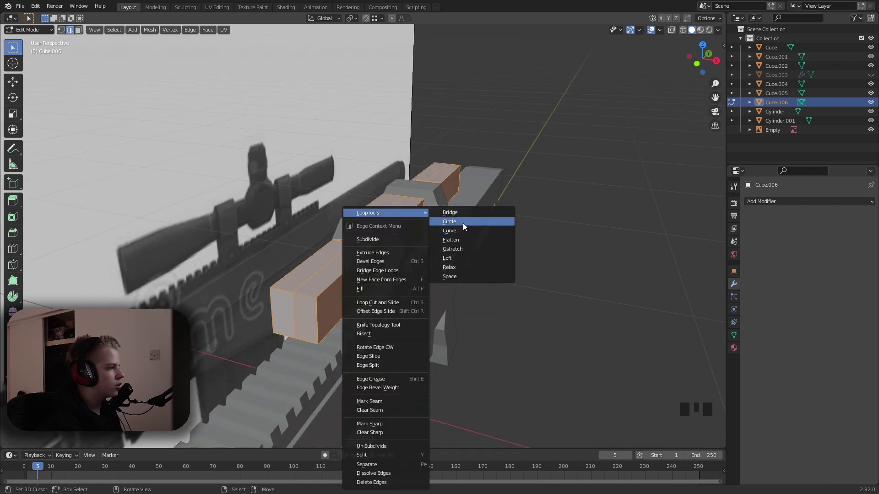
key(1)
drag(328, 291, 299, 289)
key(alt+a)
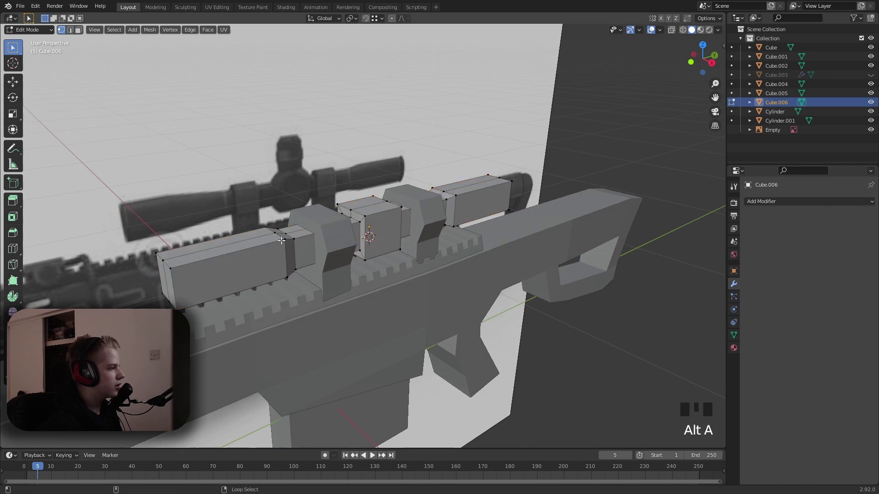
right_click(280, 235)
key(w)
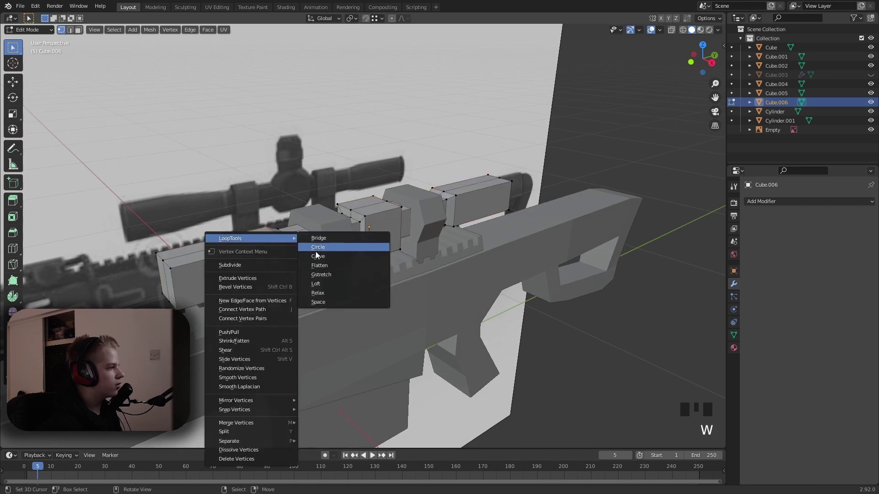
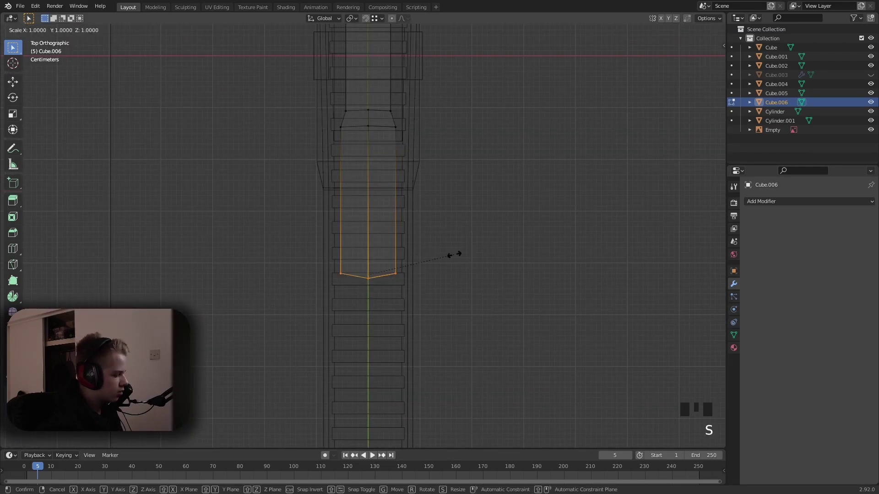
Scale the selected end edges to zero lengthwise to flatten the pointed end straight.
key(s)
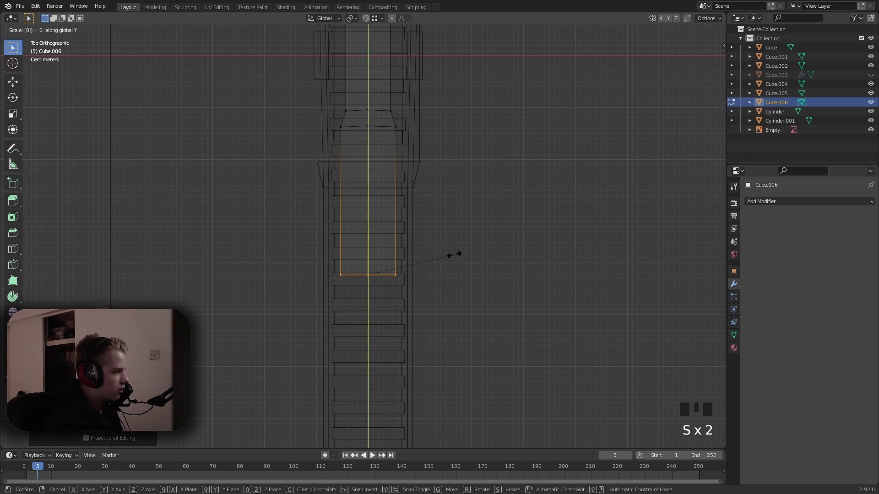
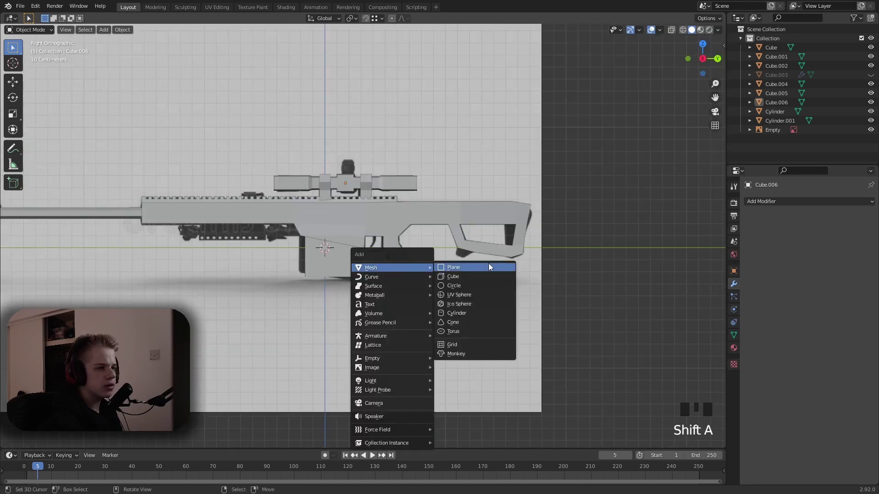
Add a cube, move it over the trigger and shrink it to trigger size.
scroll(up, 3)
key(z)
key(s)
scroll(up, 3)
key(g)
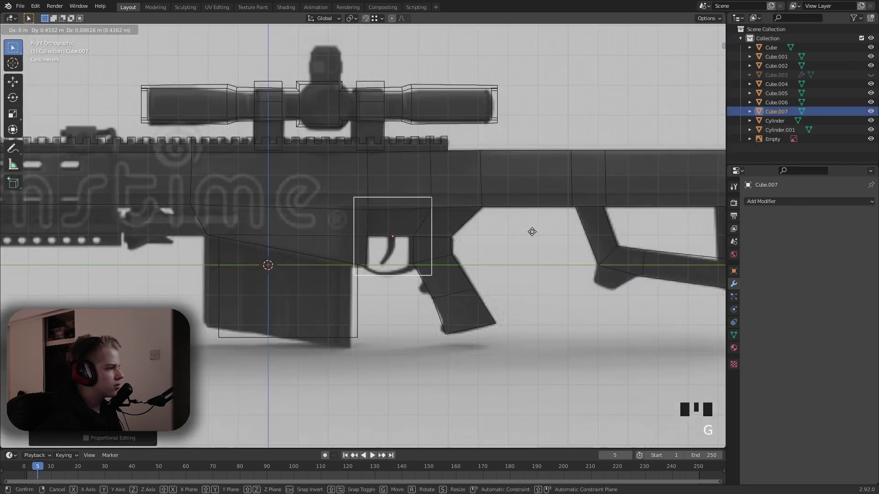